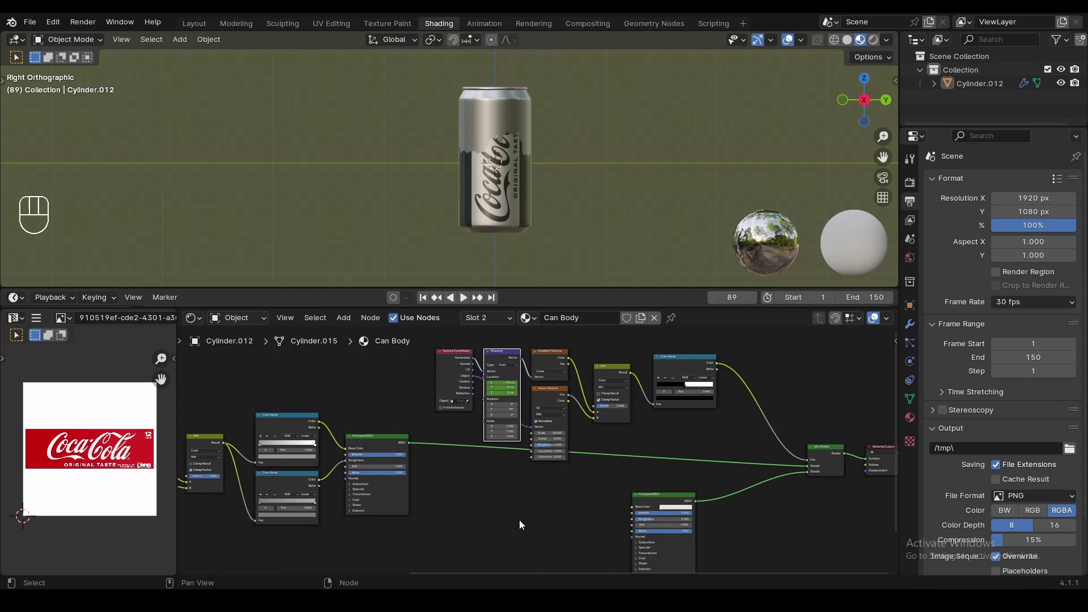
Step: Raise the Noise Texture scale to 54 to enlarge the mask's noise pattern
middle_click(580, 513)
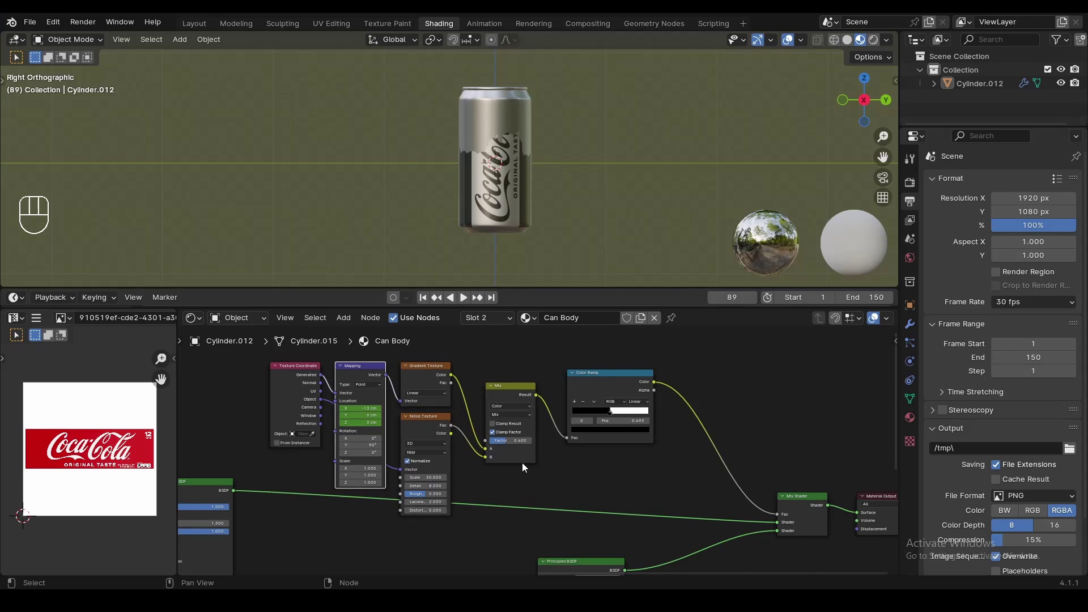
drag(639, 395, 803, 419)
click(803, 419)
click(803, 419)
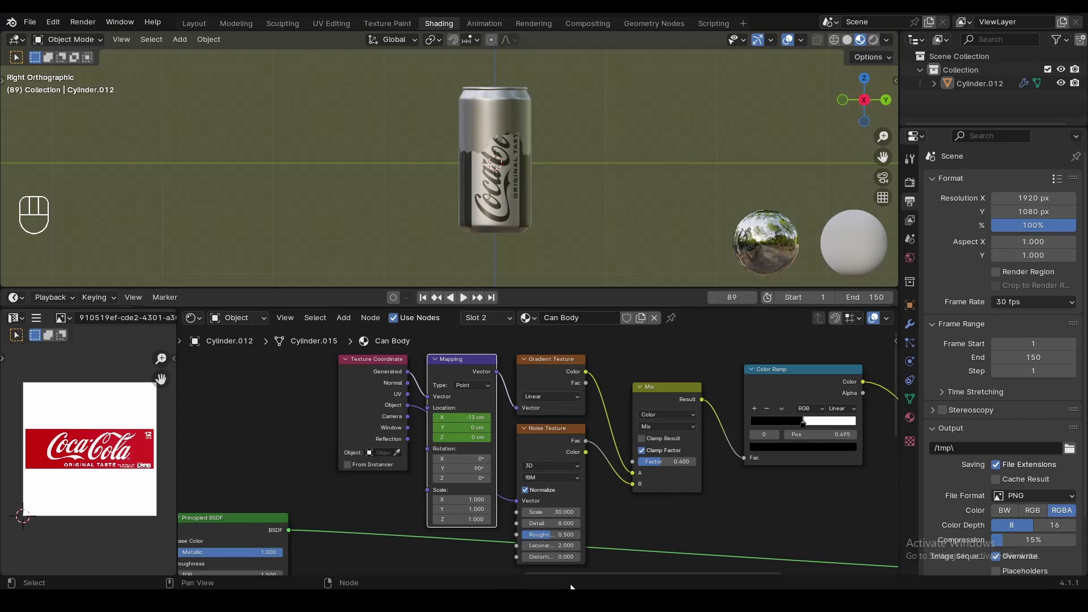
click(803, 419)
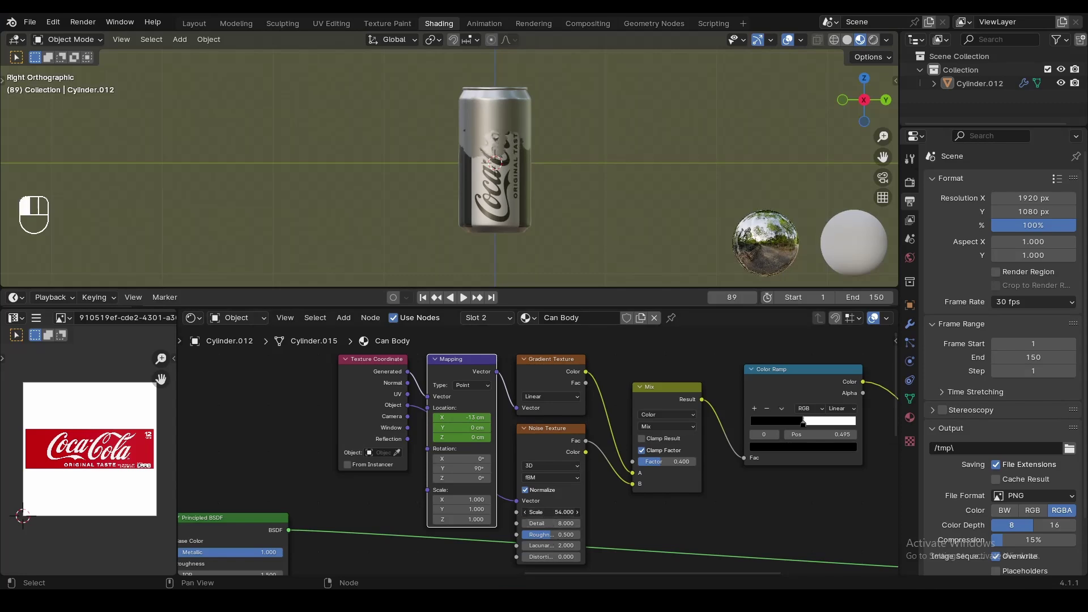
click(803, 419)
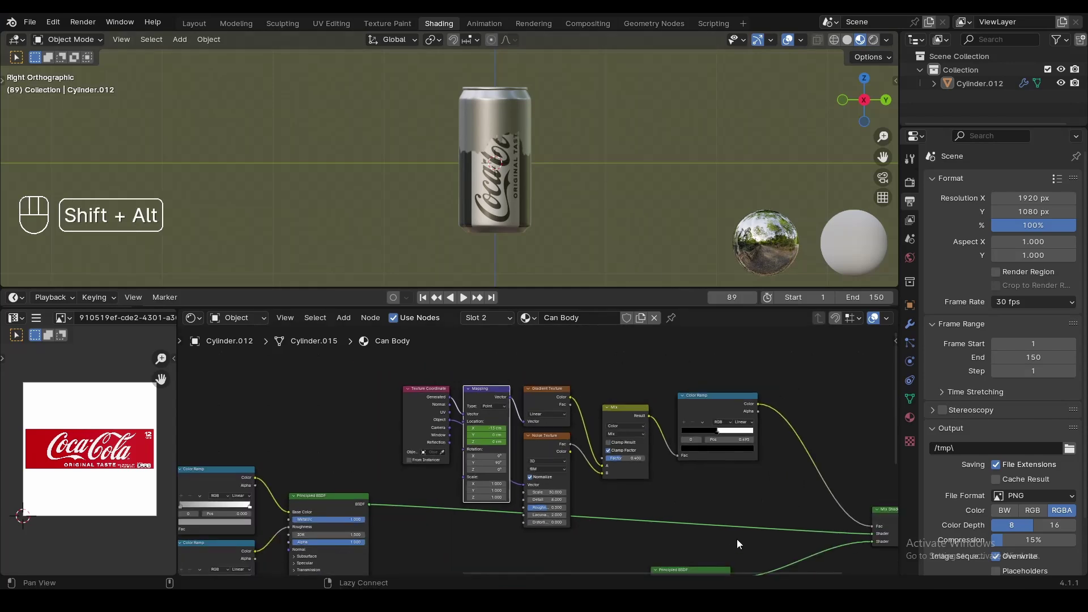
Step: Make the metallic Principled BSDF perfectly smooth at roughness 0 and play the reveal animation
drag(741, 544, 628, 357)
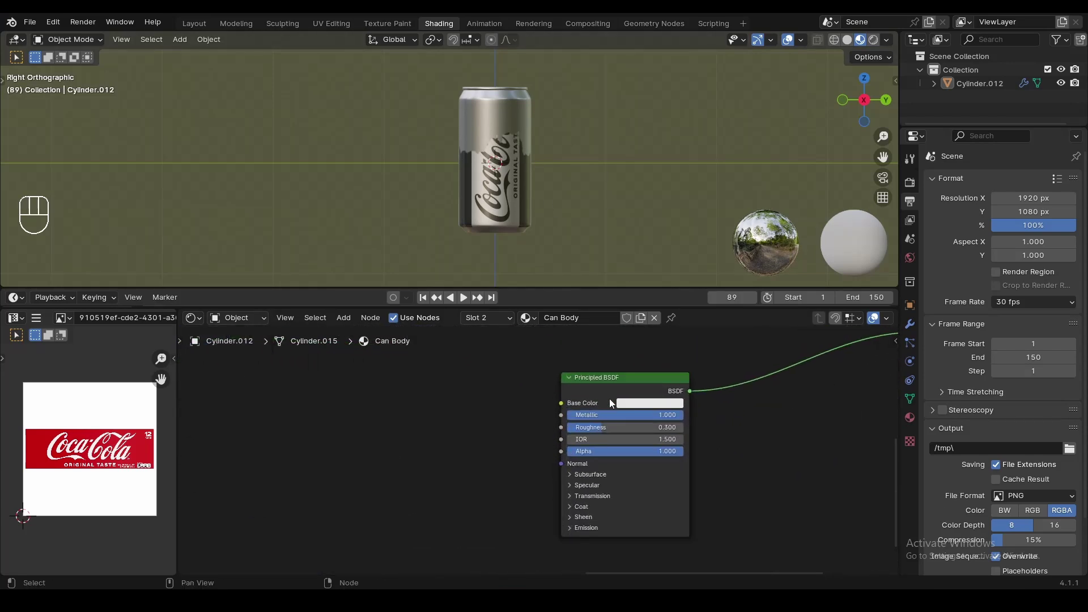
click(642, 408)
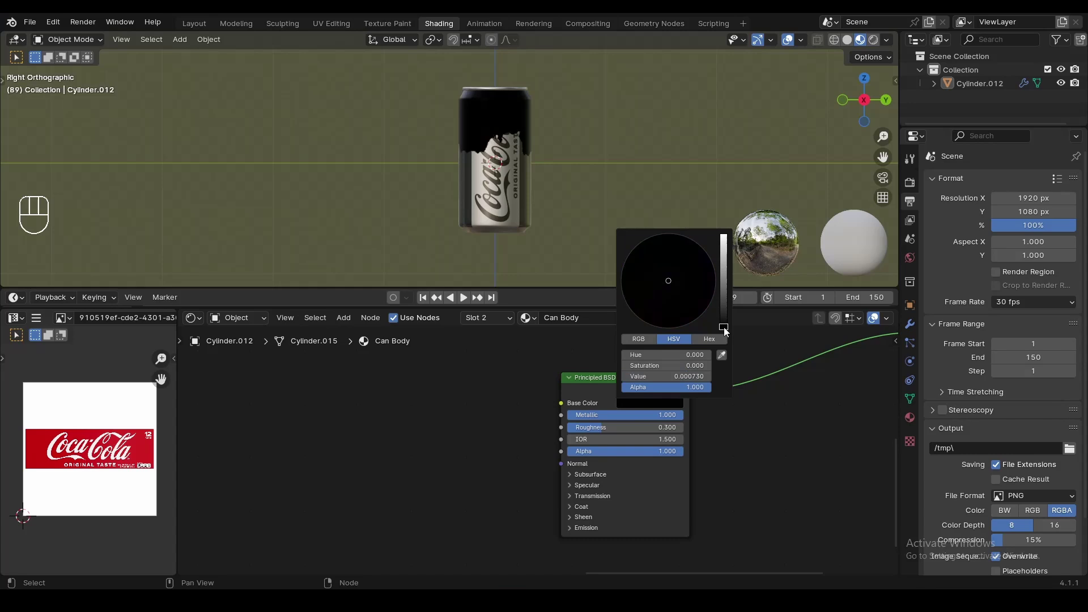
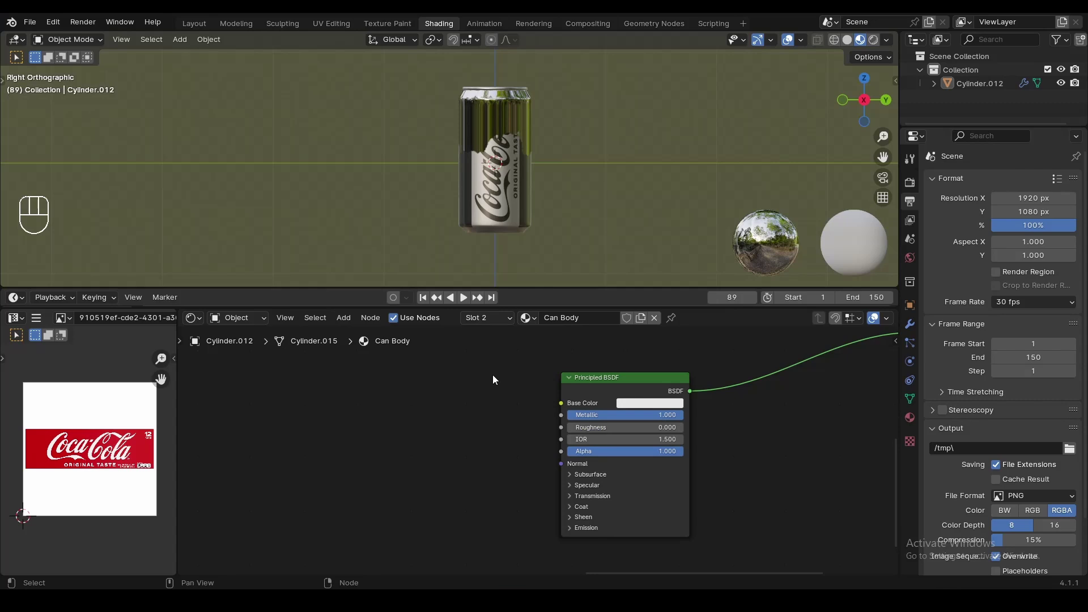
key(space)
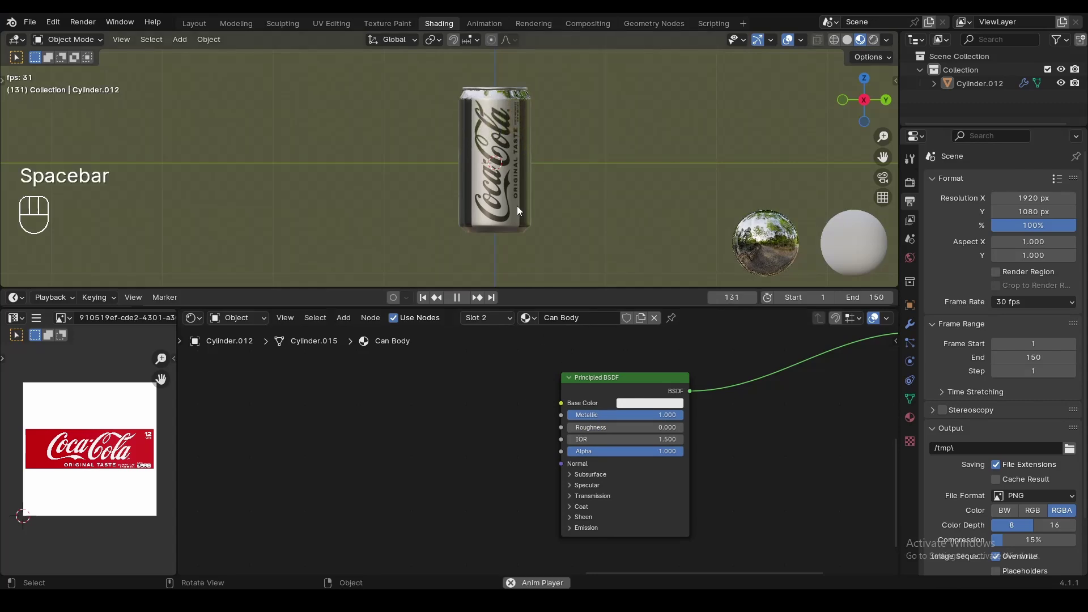
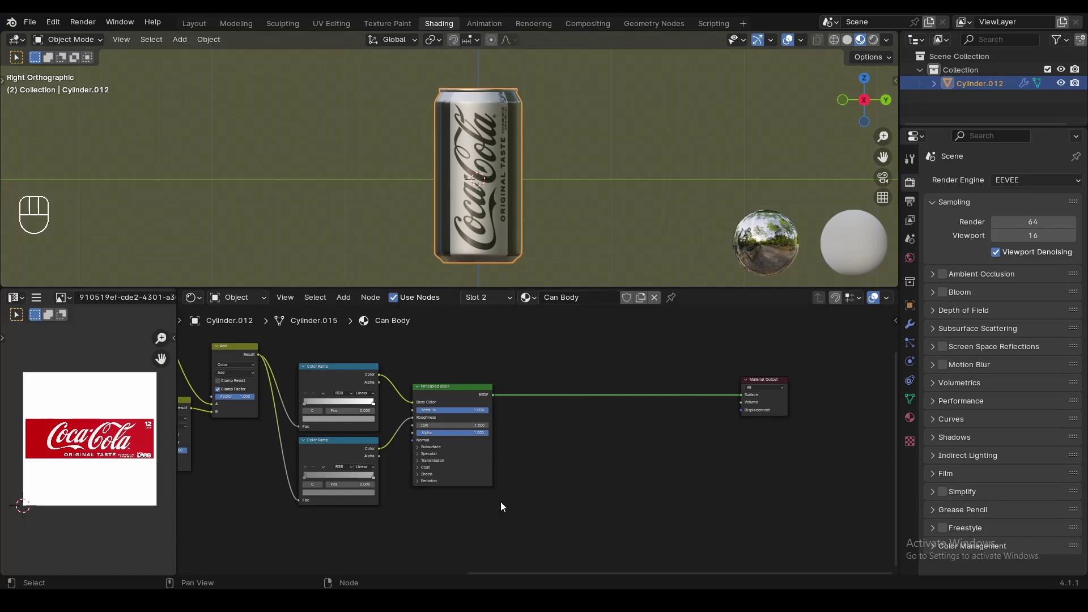
Step: Shift the Material Output right and add a Gradient Texture above the can shader
drag(553, 436, 566, 446)
drag(698, 410, 772, 407)
click(634, 377)
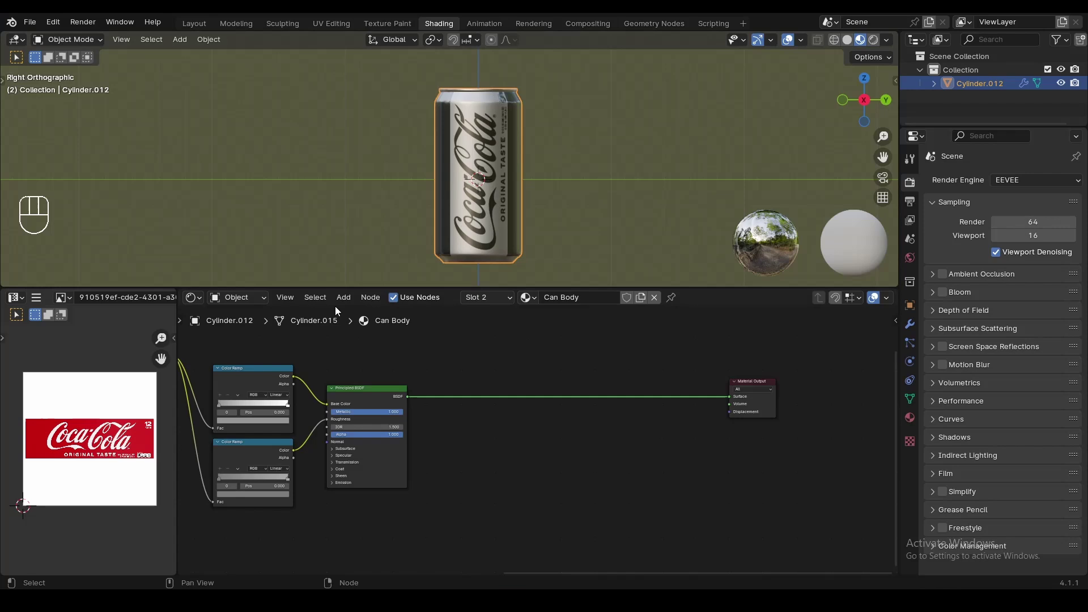
drag(344, 306, 512, 331)
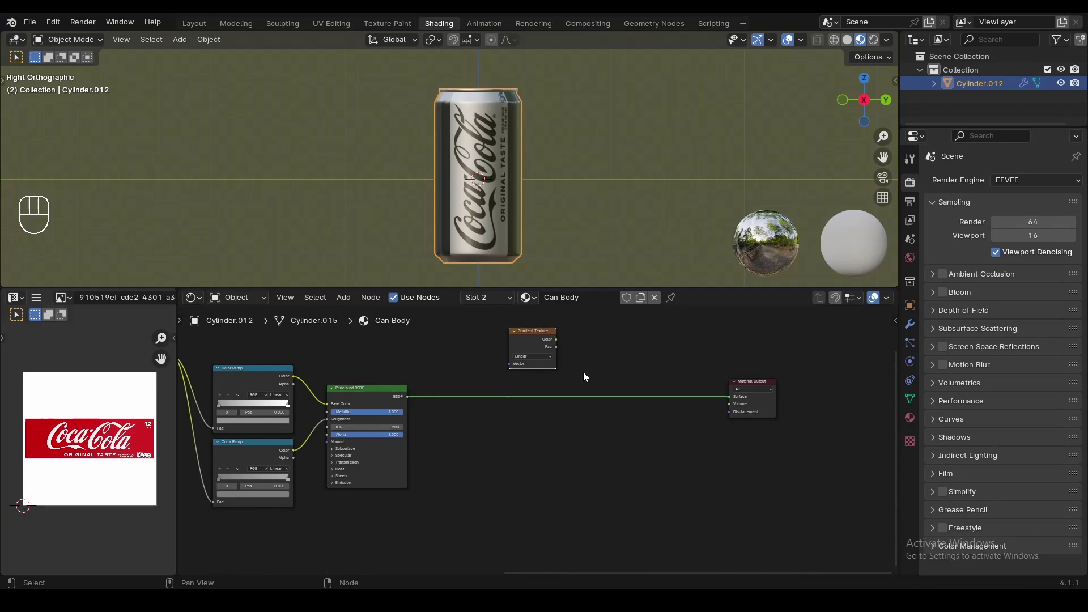
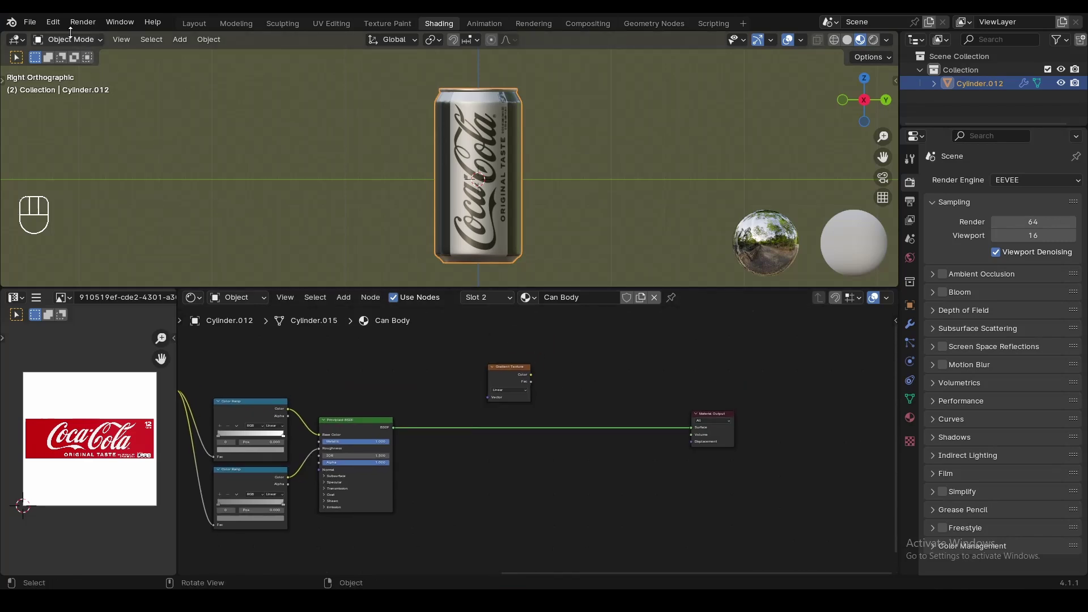
Step: Bring up the add-on preferences to enable Node Wrangler for previewing nodes
drag(59, 27, 115, 198)
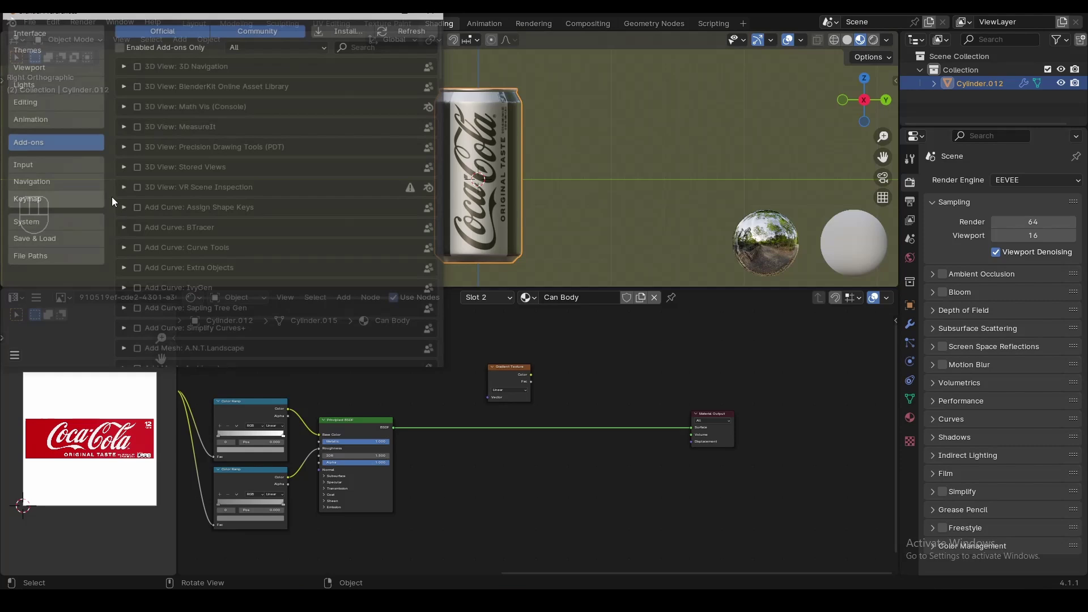
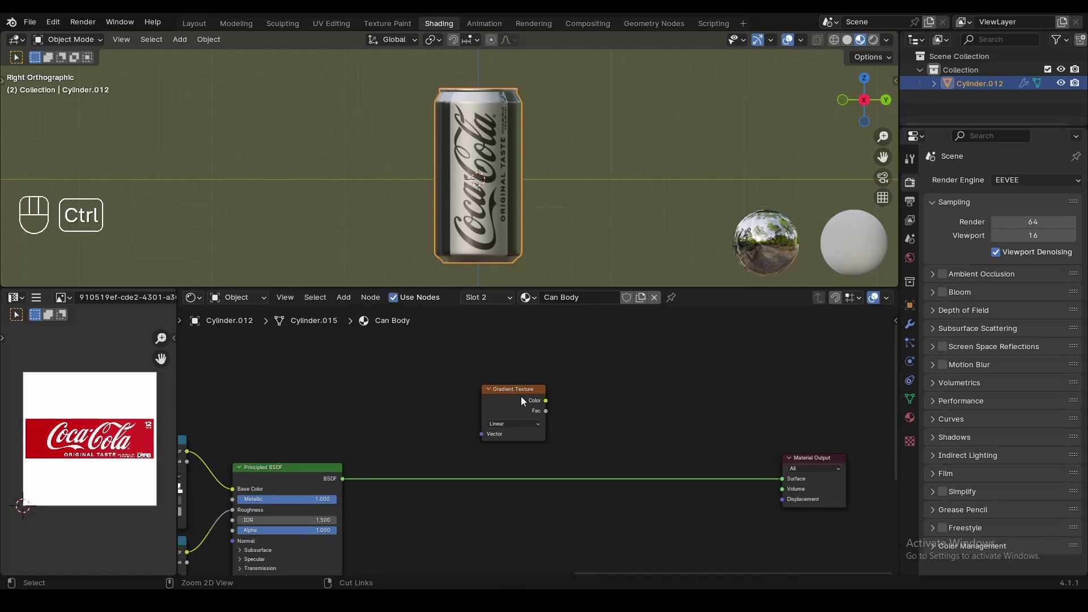
Step: Toggle the can between the label material and a direct preview of the Gradient Texture
click(523, 398)
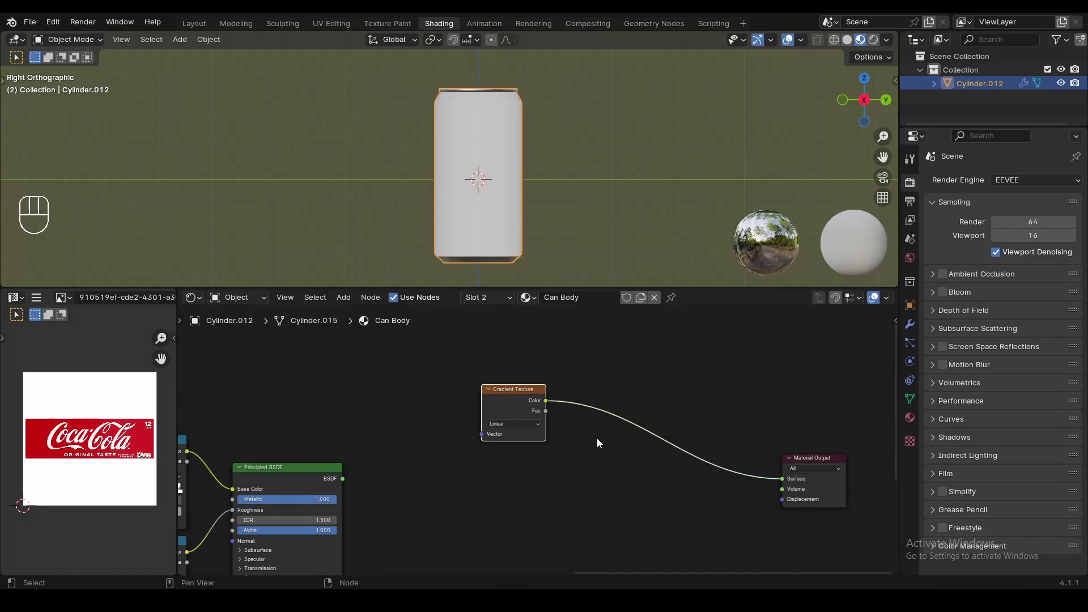
click(308, 477)
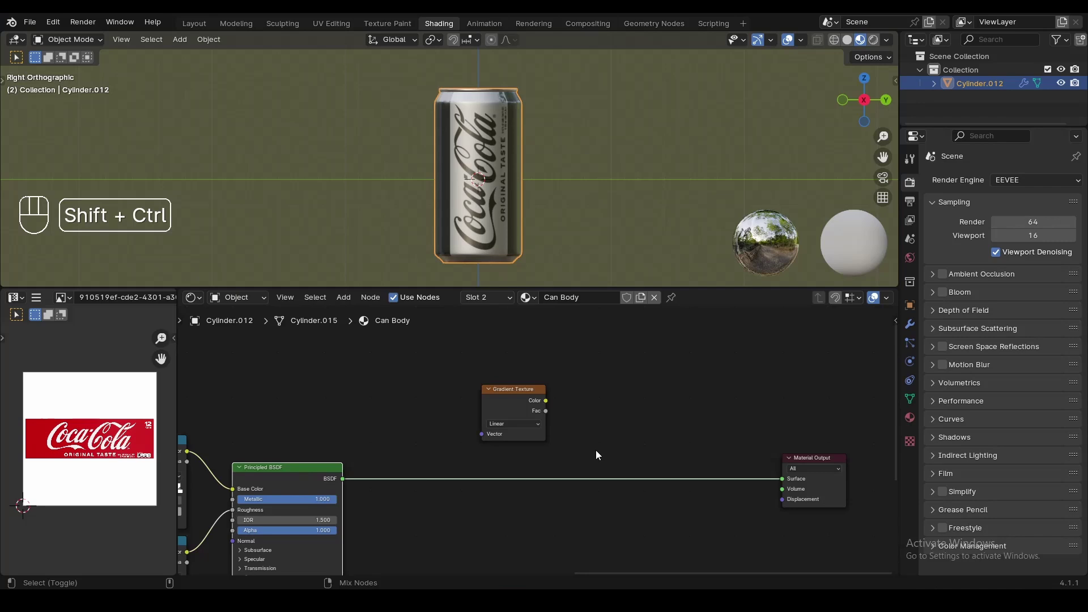
click(520, 408)
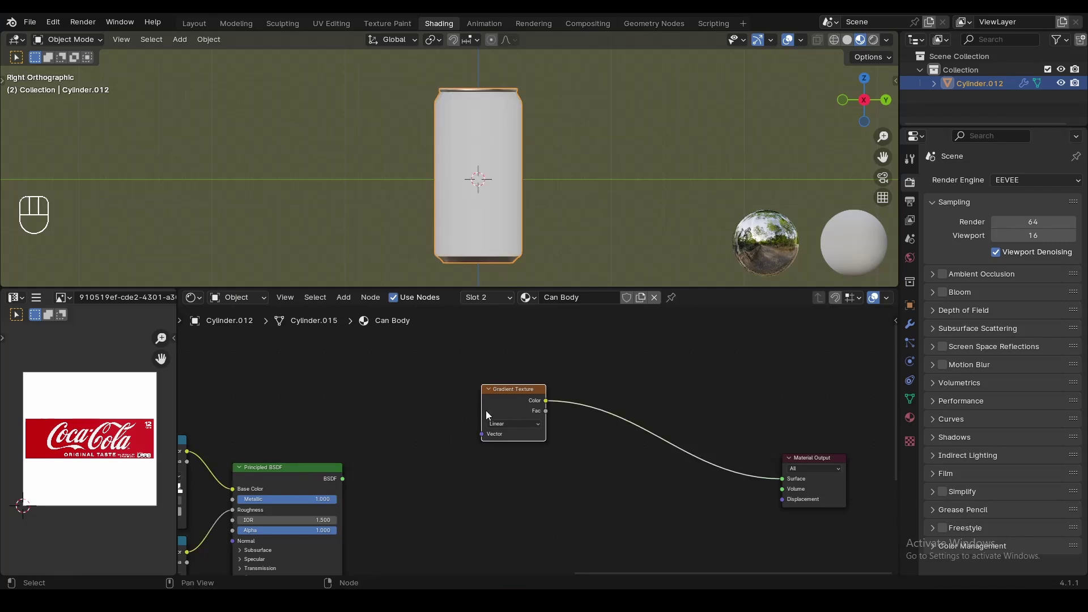
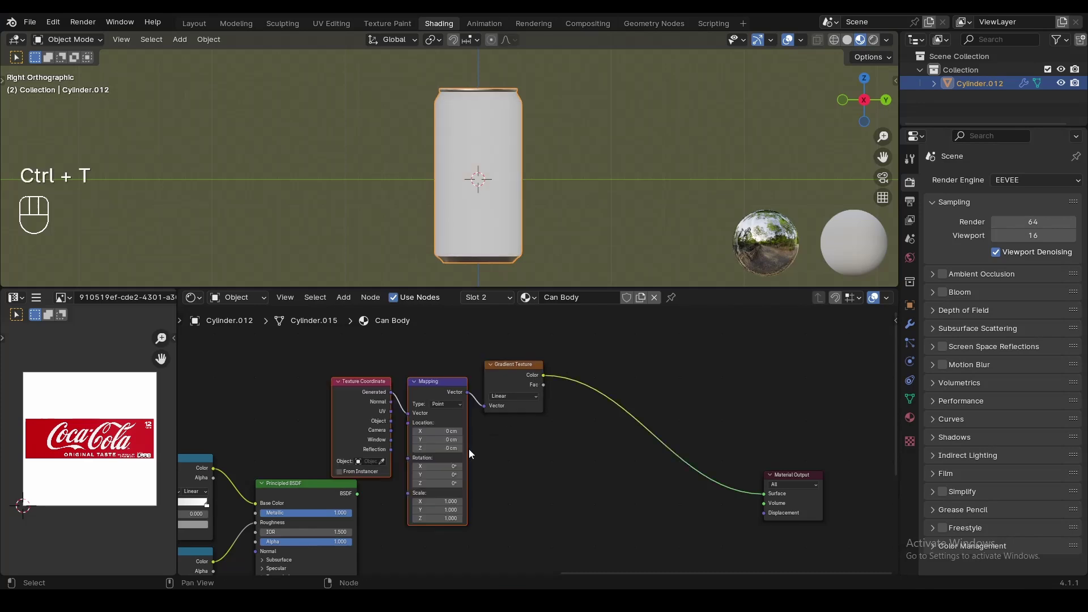
Step: Feed Generated coordinates through a Mapping node rotated 90° on Y into the gradient
click(454, 354)
drag(364, 397, 341, 372)
drag(448, 387, 461, 378)
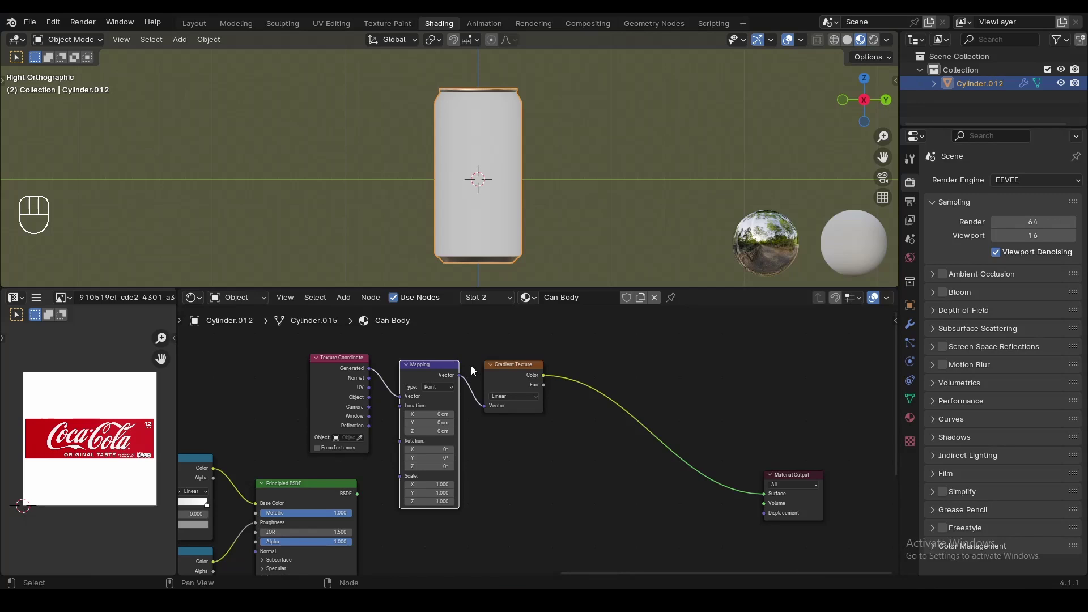
click(310, 388)
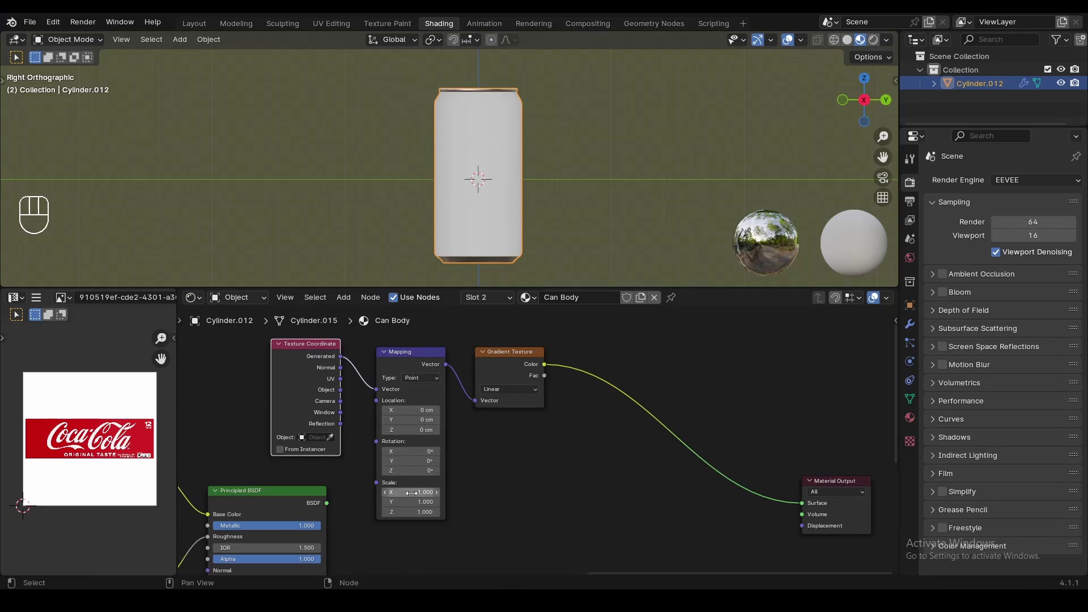
drag(524, 158, 712, 188)
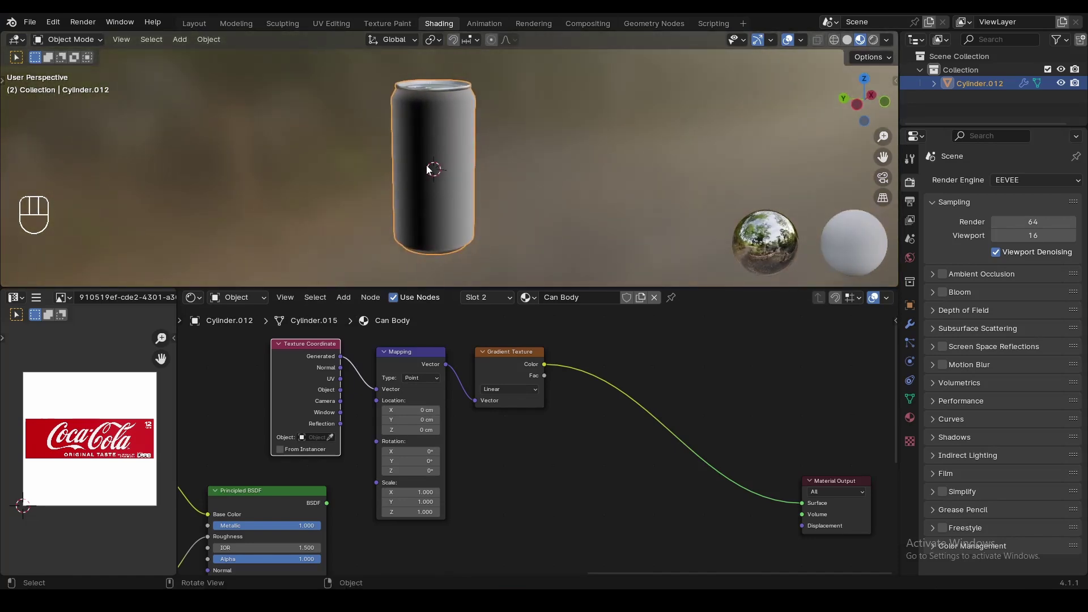
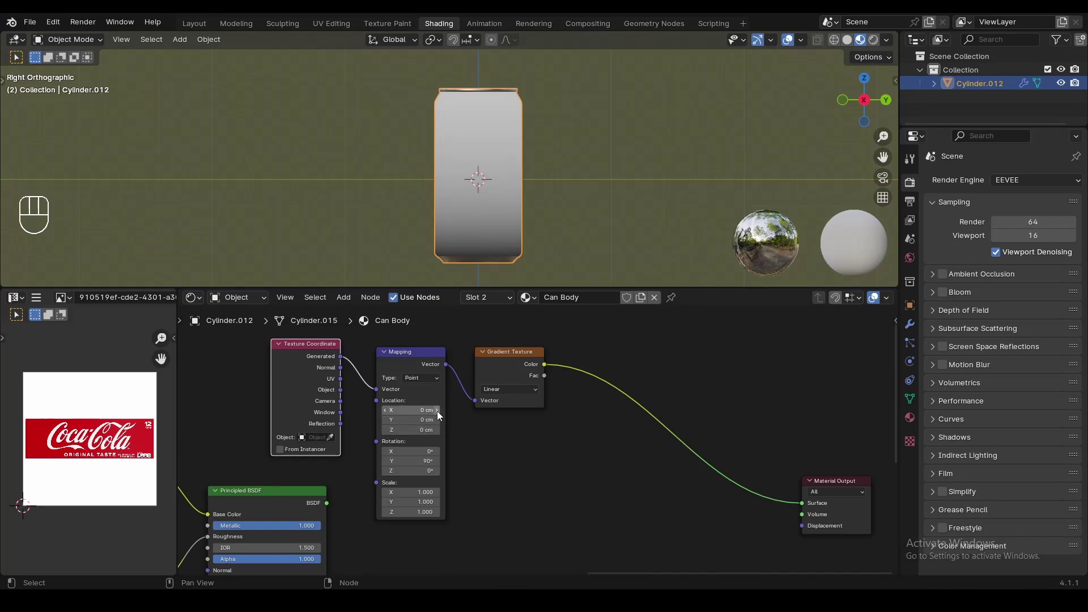
Step: Lower the Mapping location X step by step until it reads -40 cm
click(440, 416)
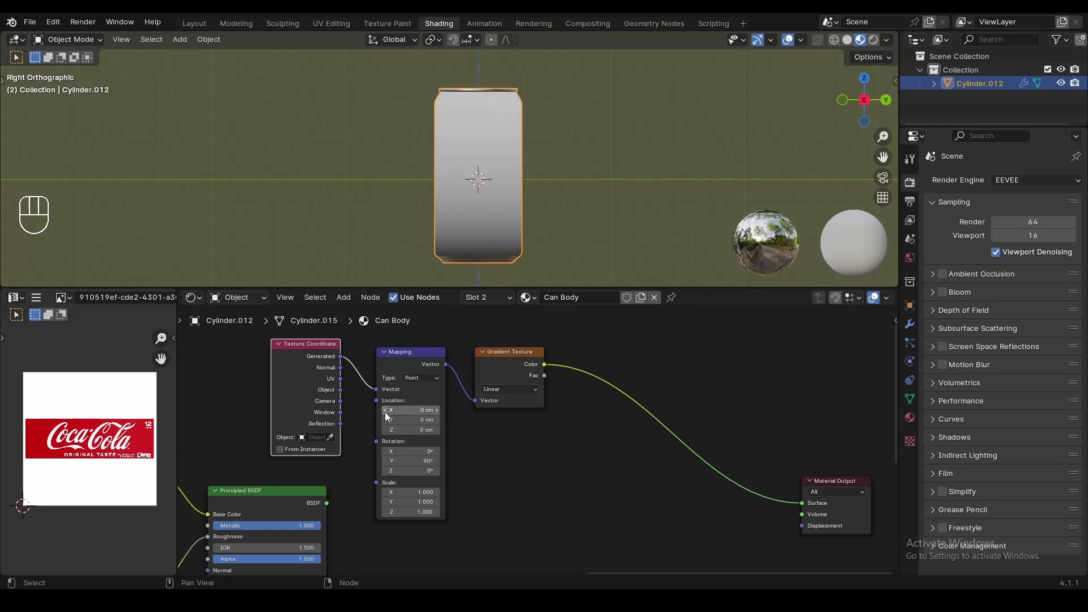
click(388, 417)
click(389, 417)
click(389, 417)
click(389, 417)
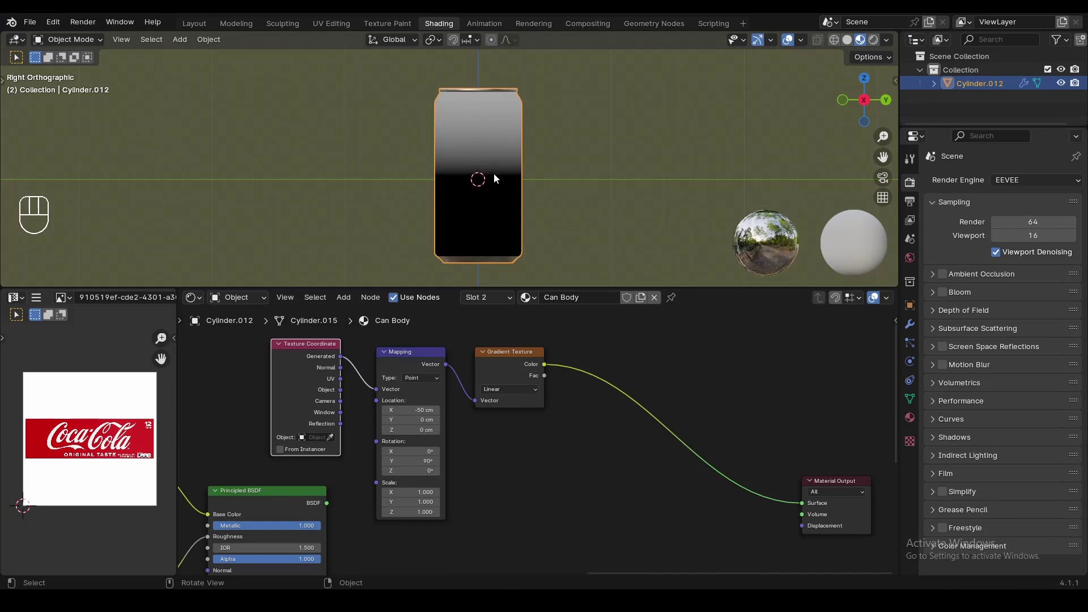
click(388, 414)
click(440, 417)
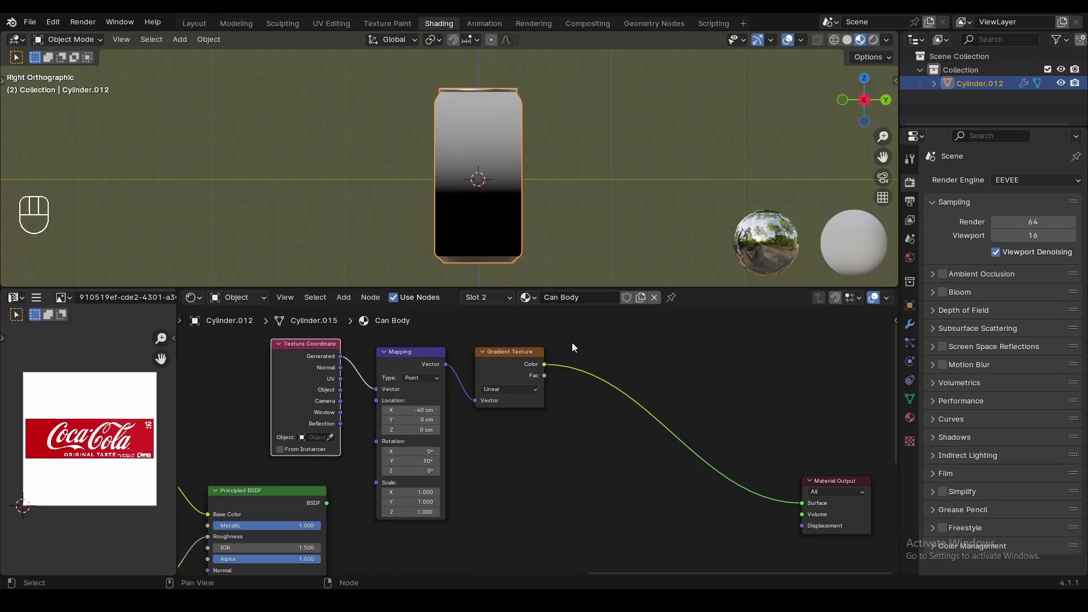
Step: Insert a Color Ramp after the gradient and pull its black and white stops together near 0.5
key(shift+a)
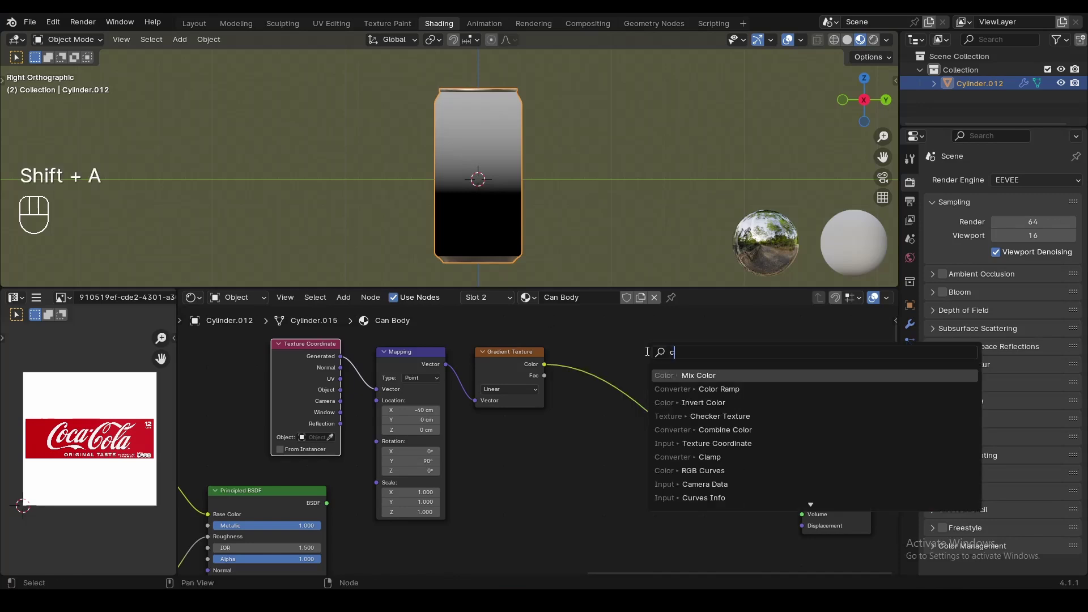
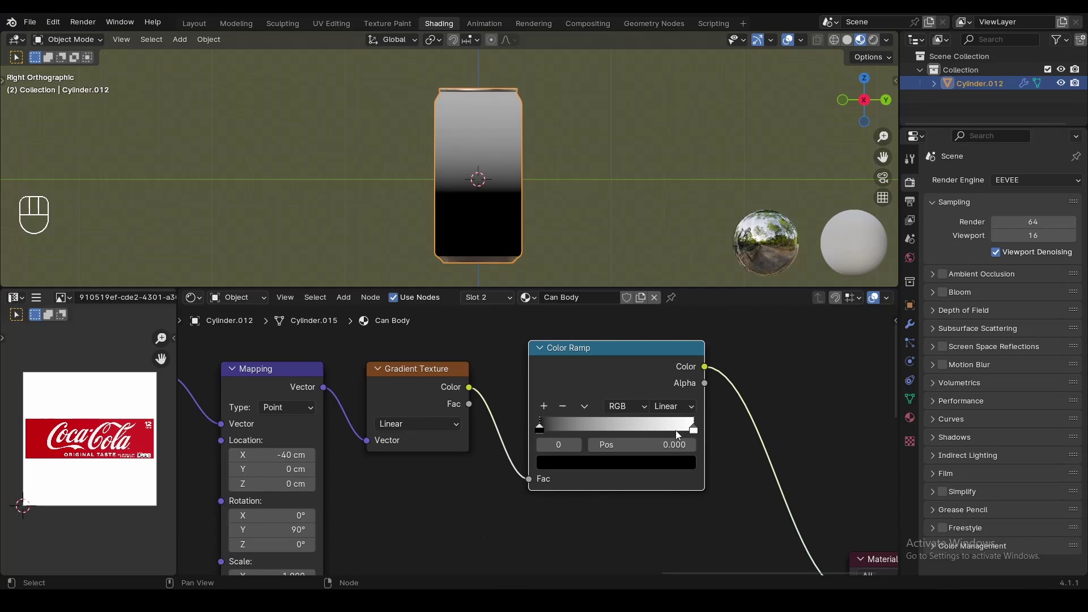
click(694, 434)
click(547, 431)
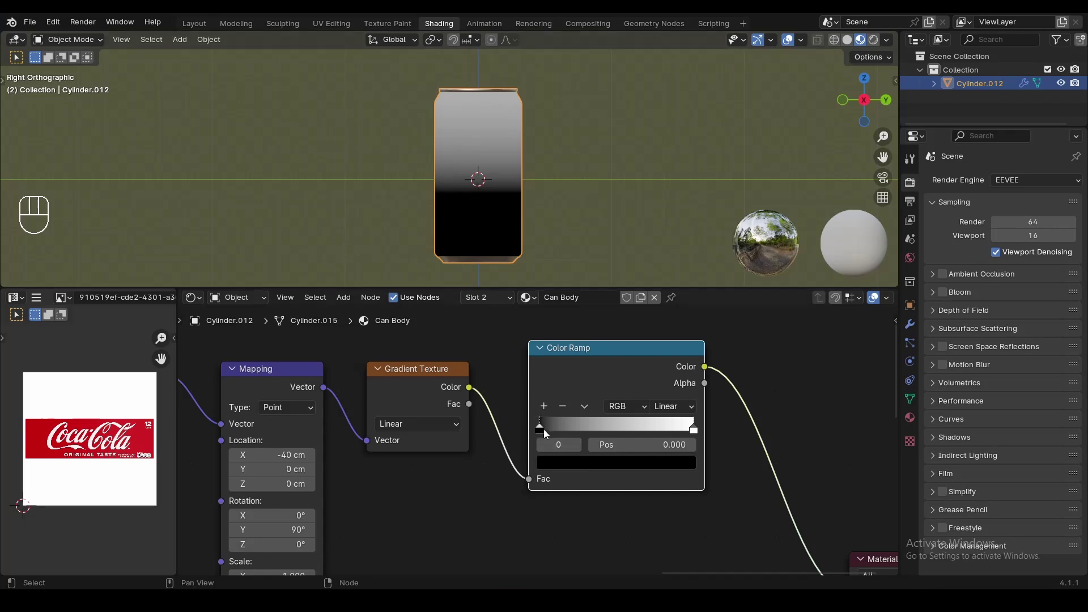
drag(546, 434, 638, 438)
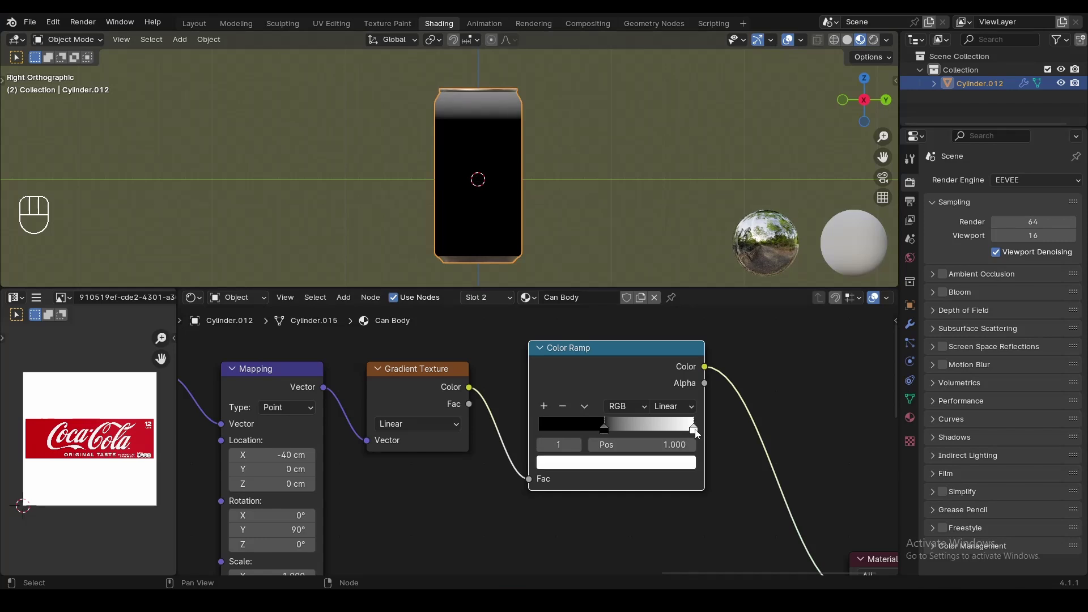
drag(696, 435, 614, 440)
click(611, 431)
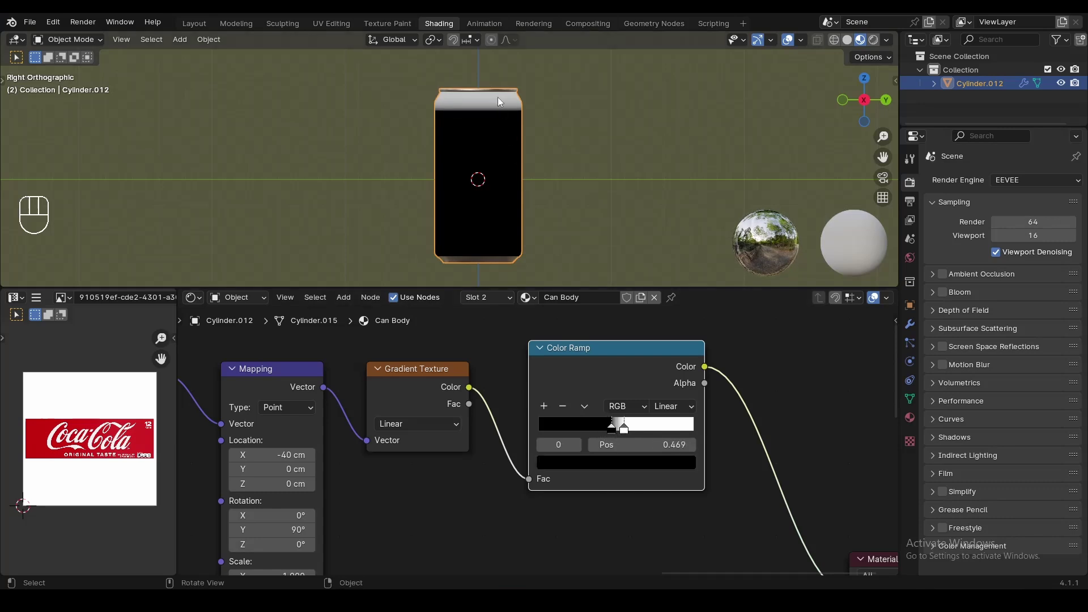
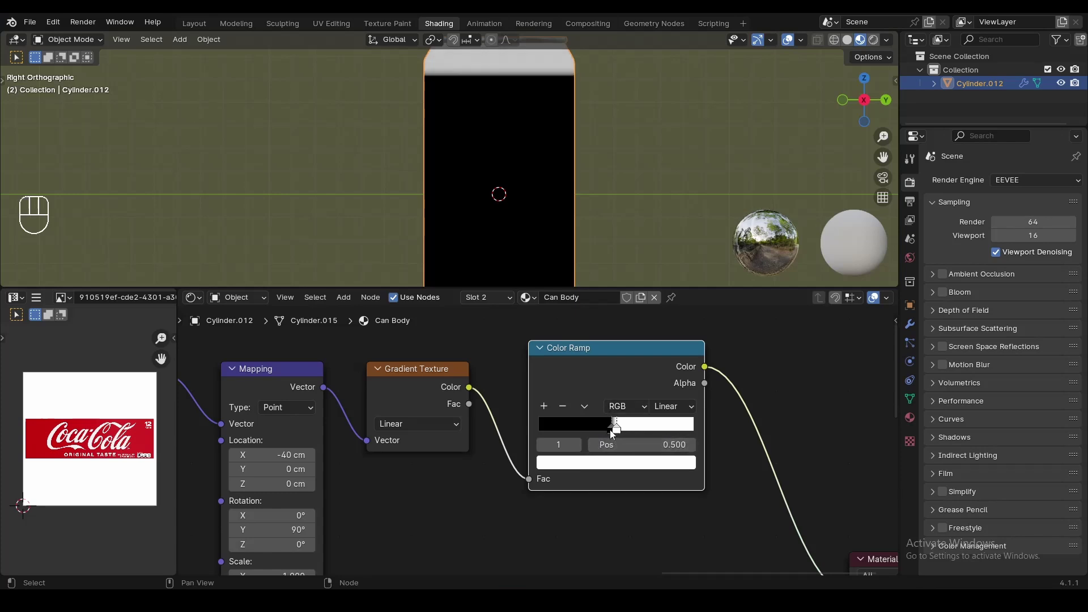
click(613, 435)
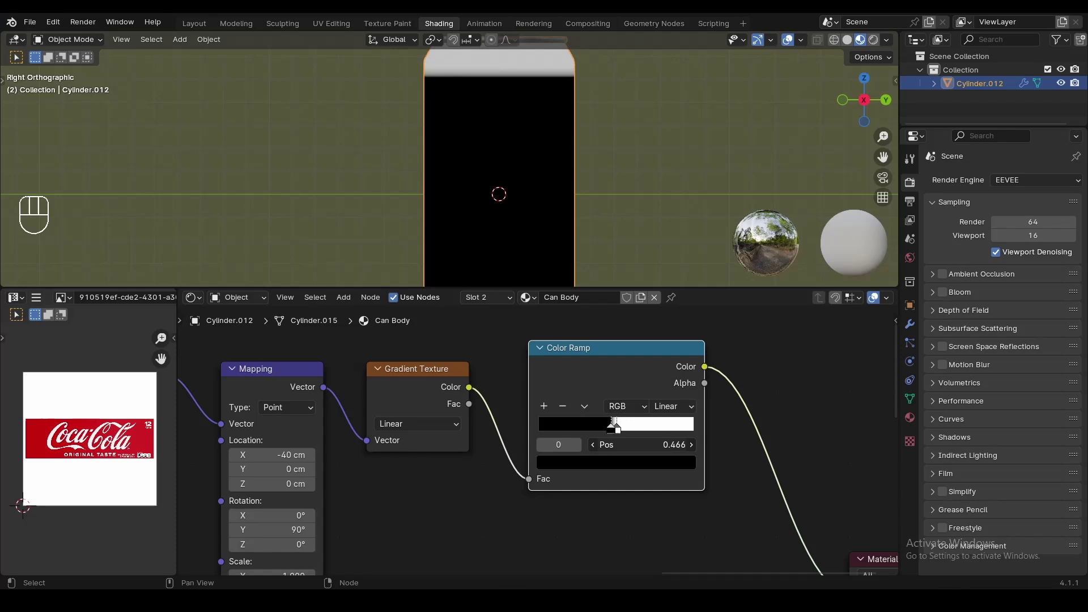
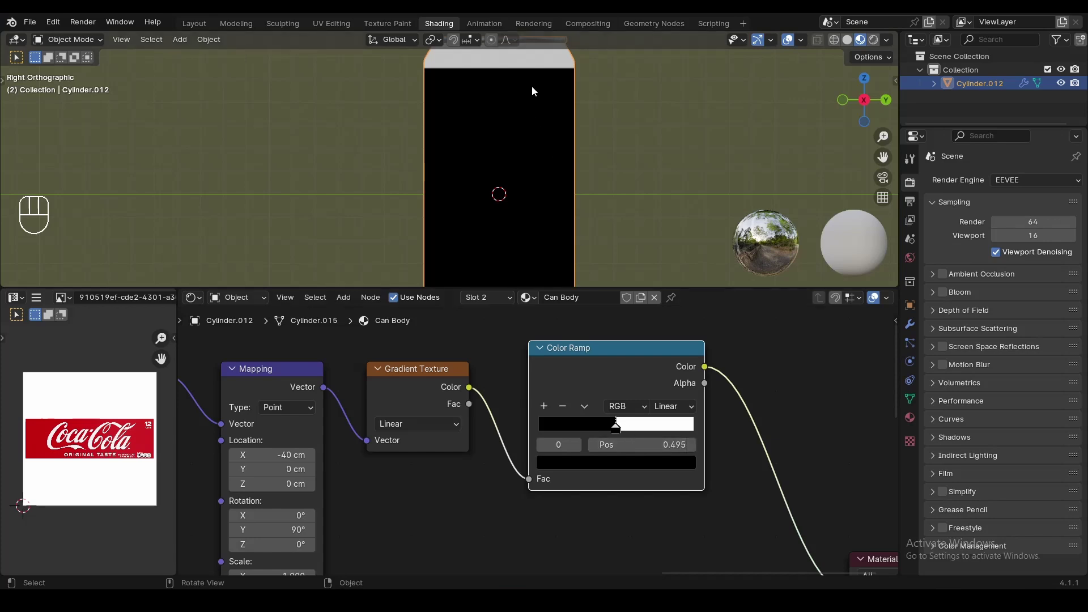
Step: Reset Mapping location X to 0 cm so the white-black split sits at the can's middle
drag(535, 107, 512, 160)
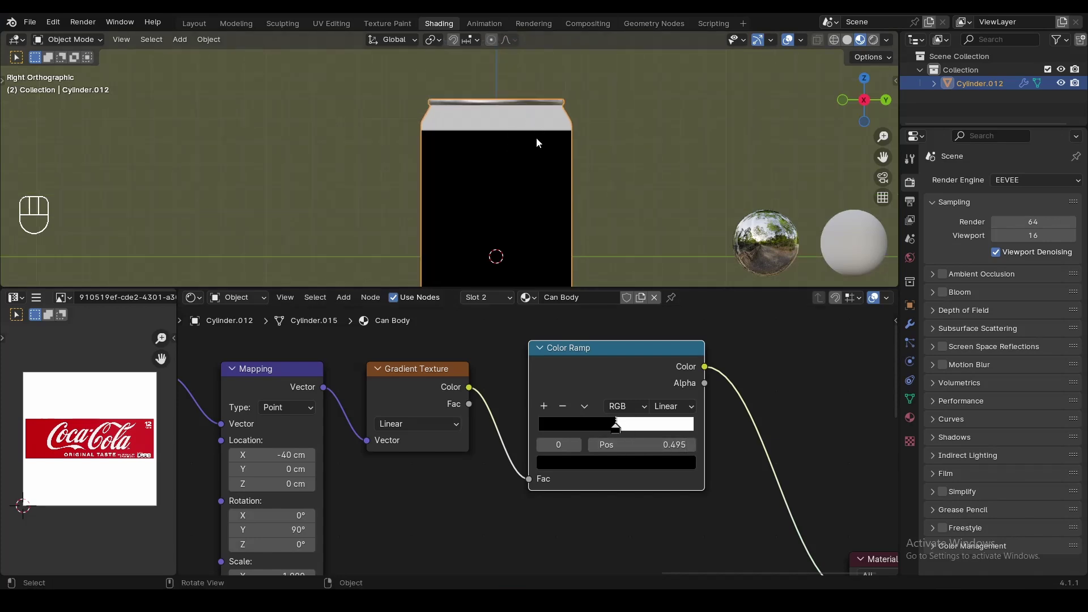
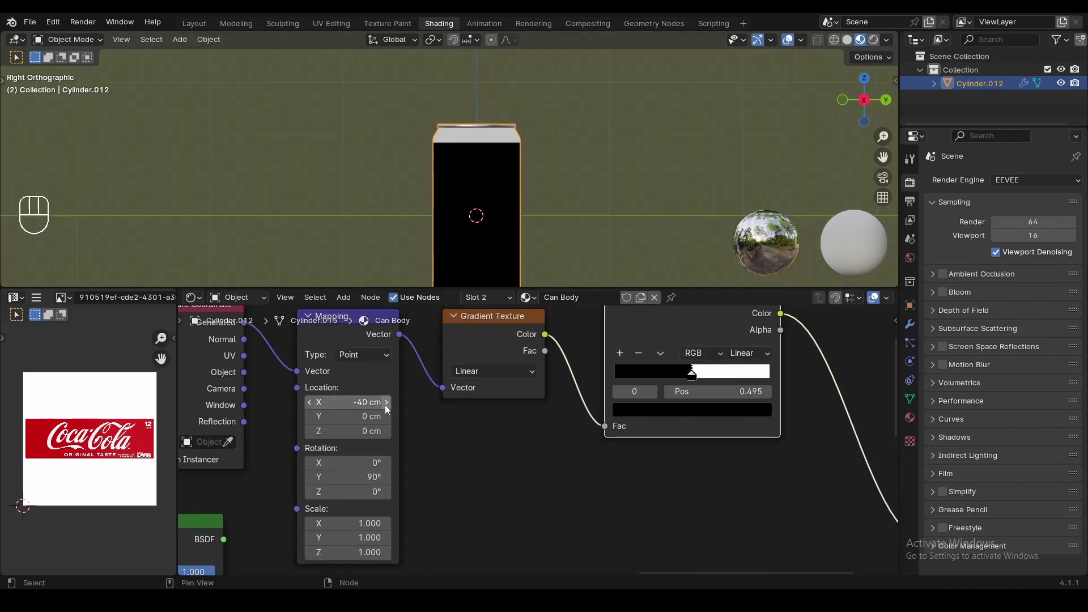
click(389, 410)
double_click(389, 409)
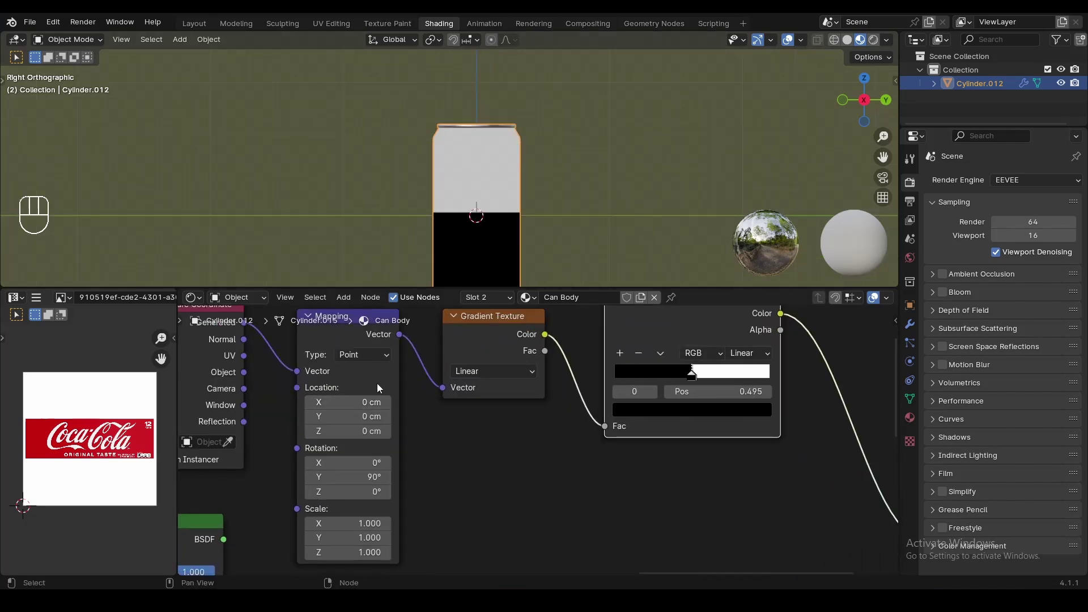
click(510, 221)
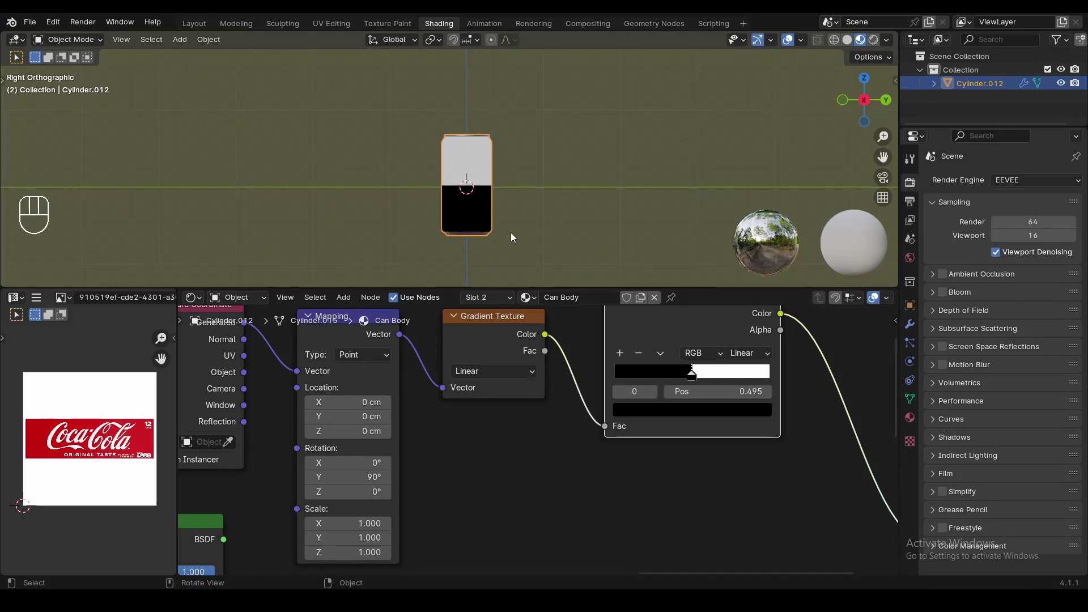
click(534, 243)
middle_click(533, 217)
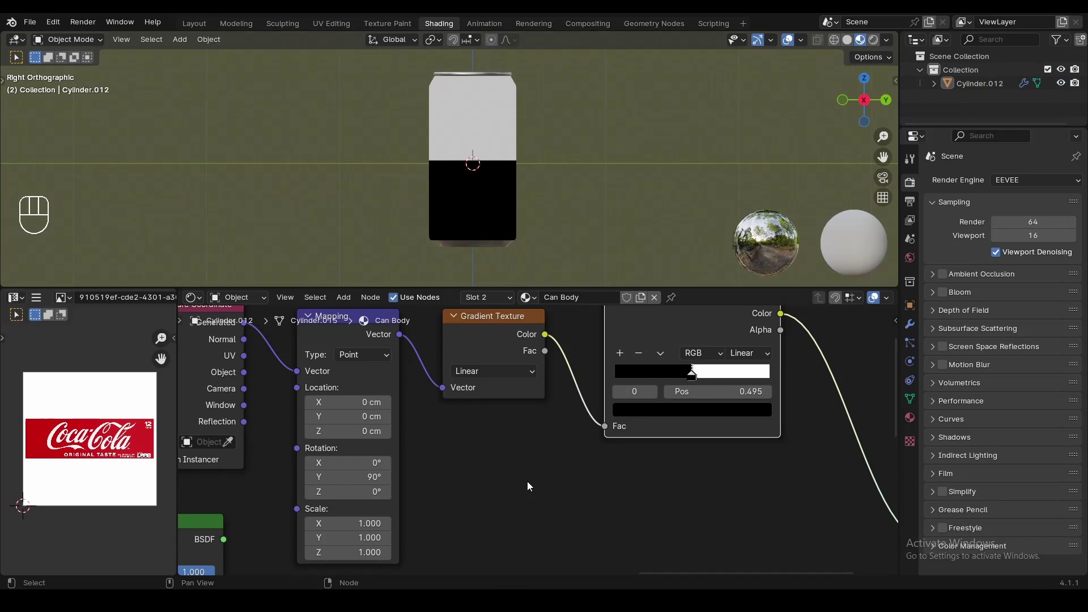
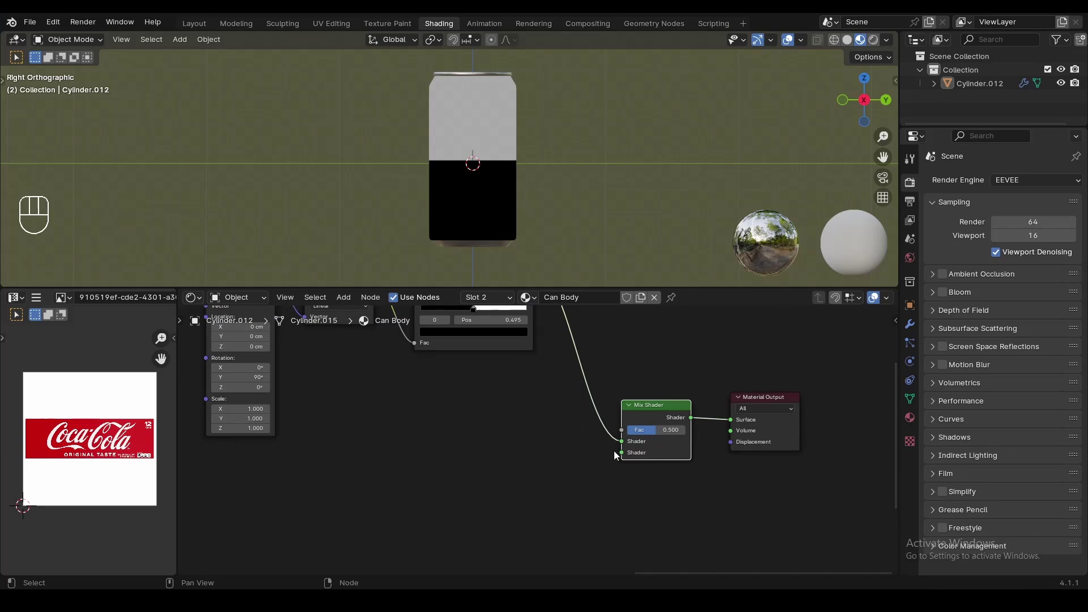
Step: Link the label Principled BSDF into a Mix Shader input and cut the leftover extra link
drag(601, 444, 572, 438)
drag(599, 438, 478, 313)
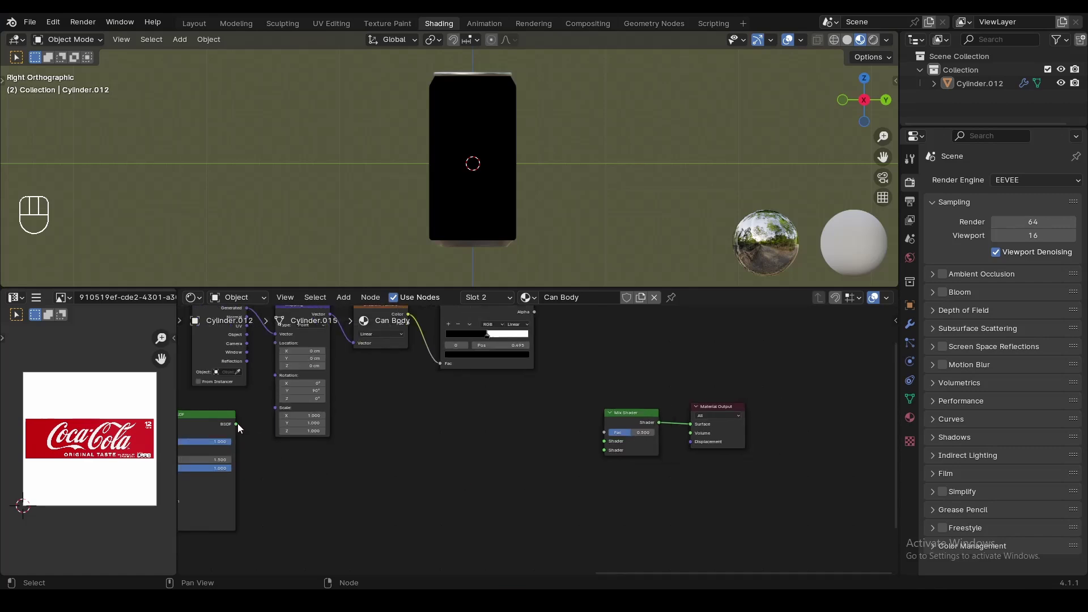
drag(241, 429, 603, 477)
middle_click(371, 475)
click(408, 432)
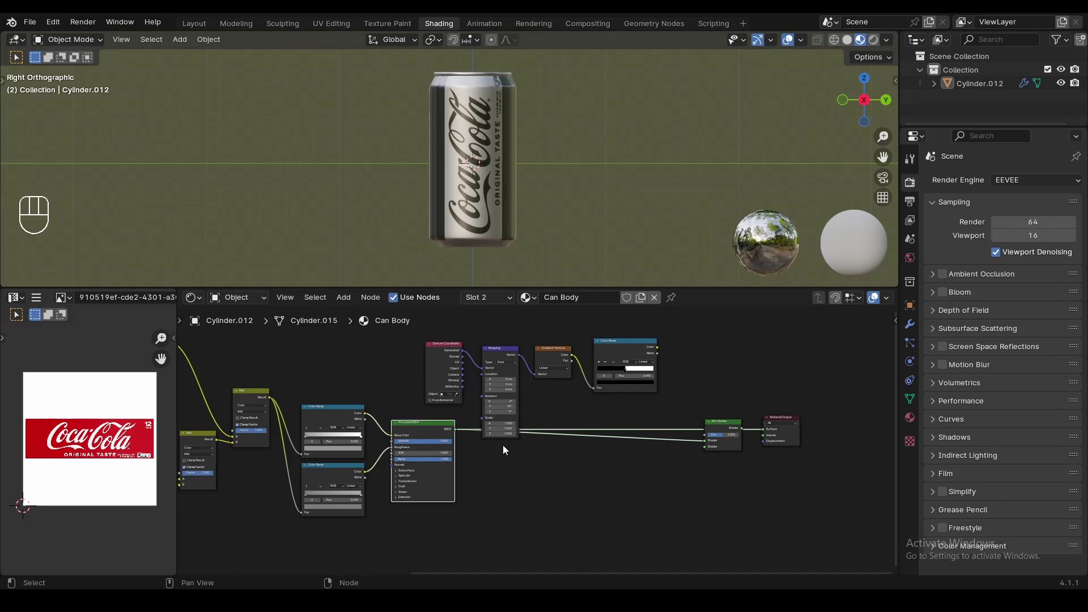
drag(737, 473, 502, 467)
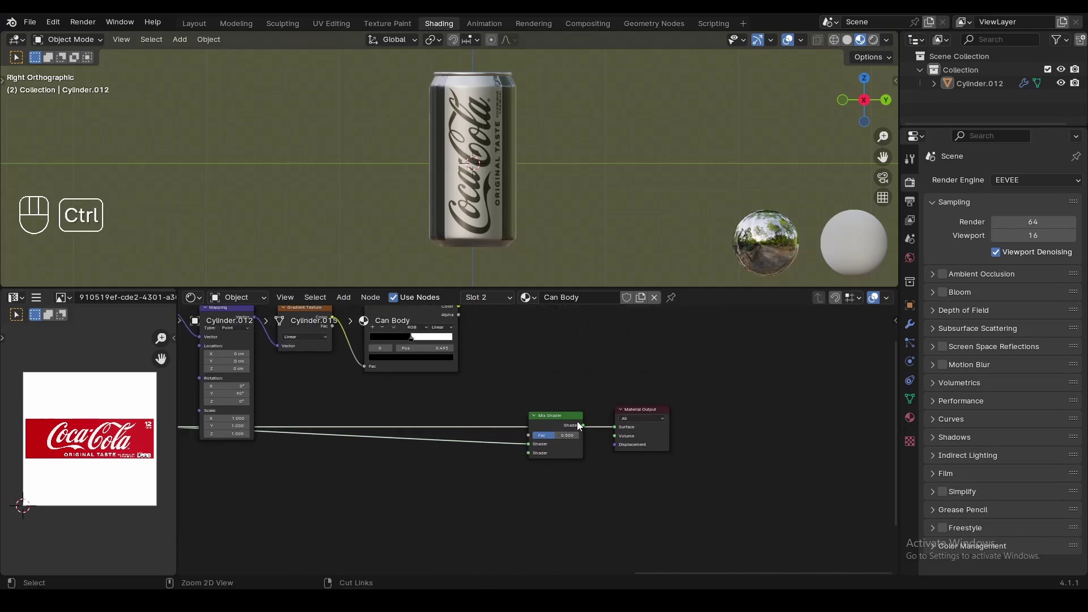
click(578, 423)
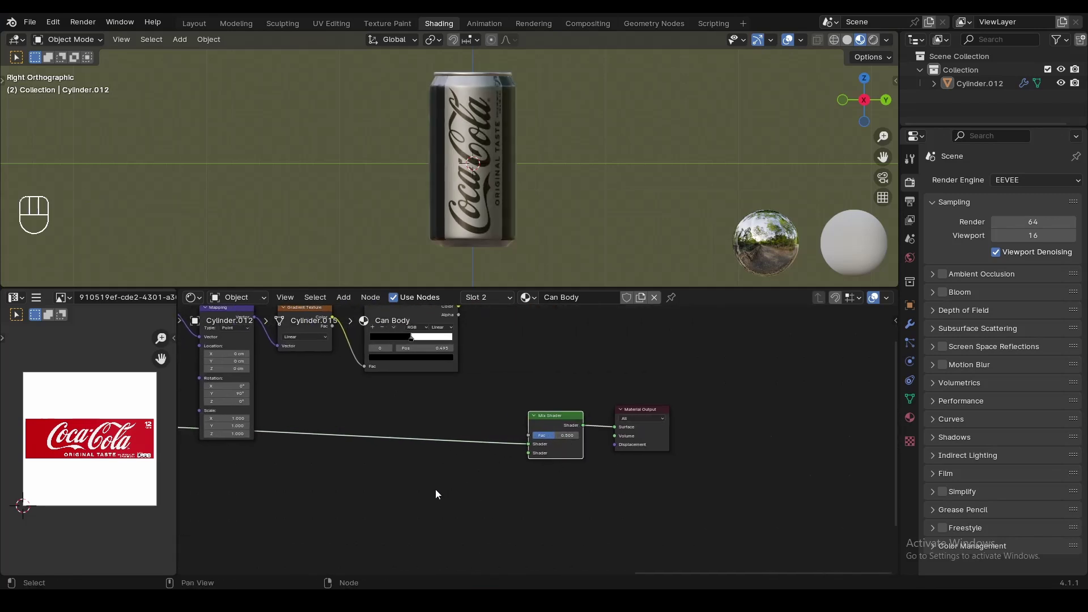
Step: Add a plain Principled BSDF below the Mix Shader and wire it into the second Shader input
key(shift+a)
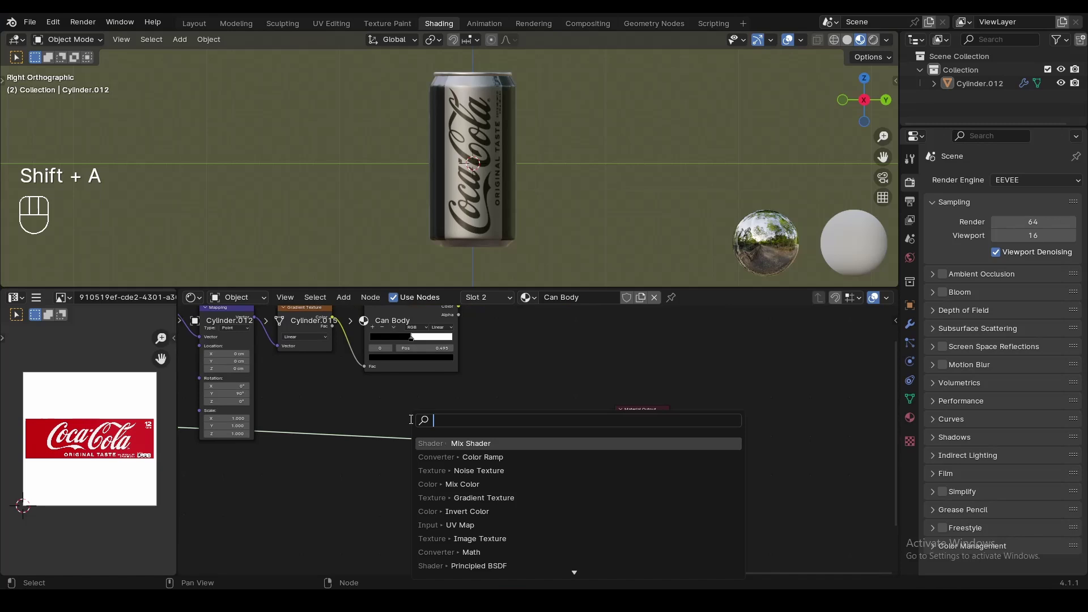
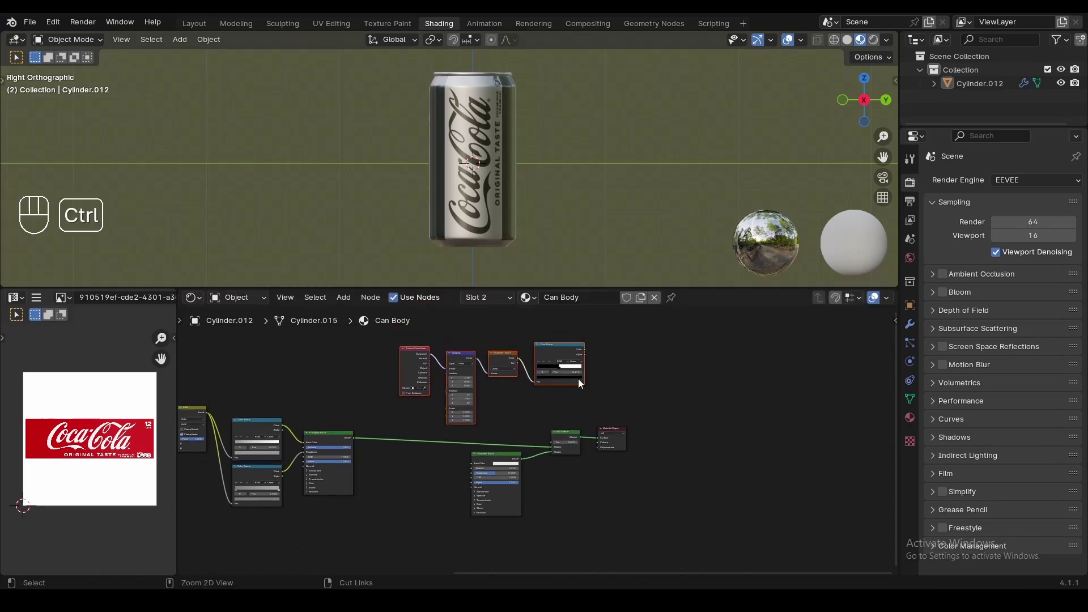
drag(580, 444, 503, 463)
click(502, 460)
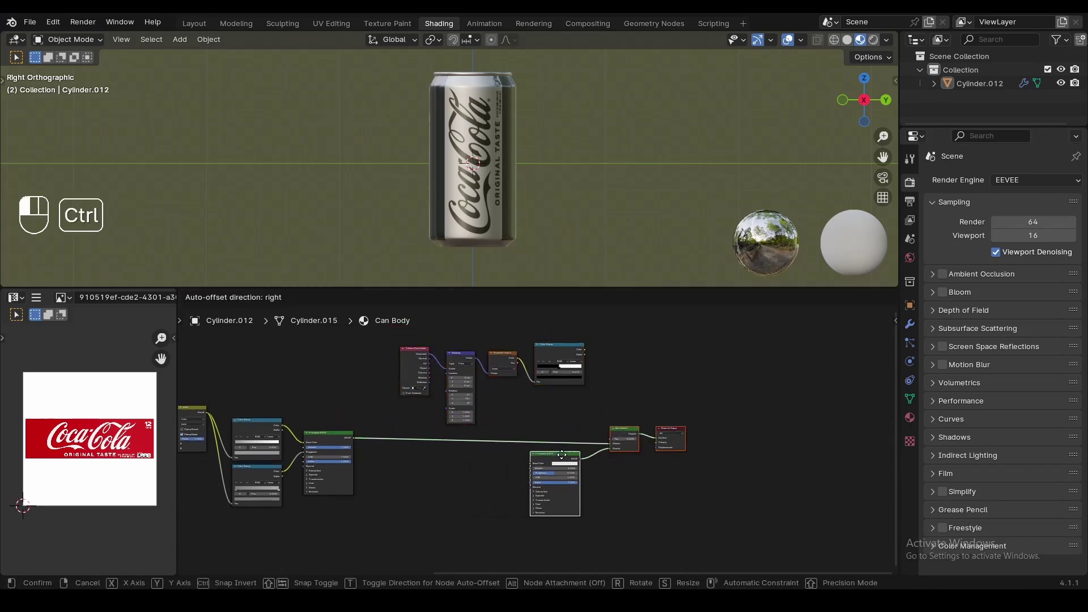
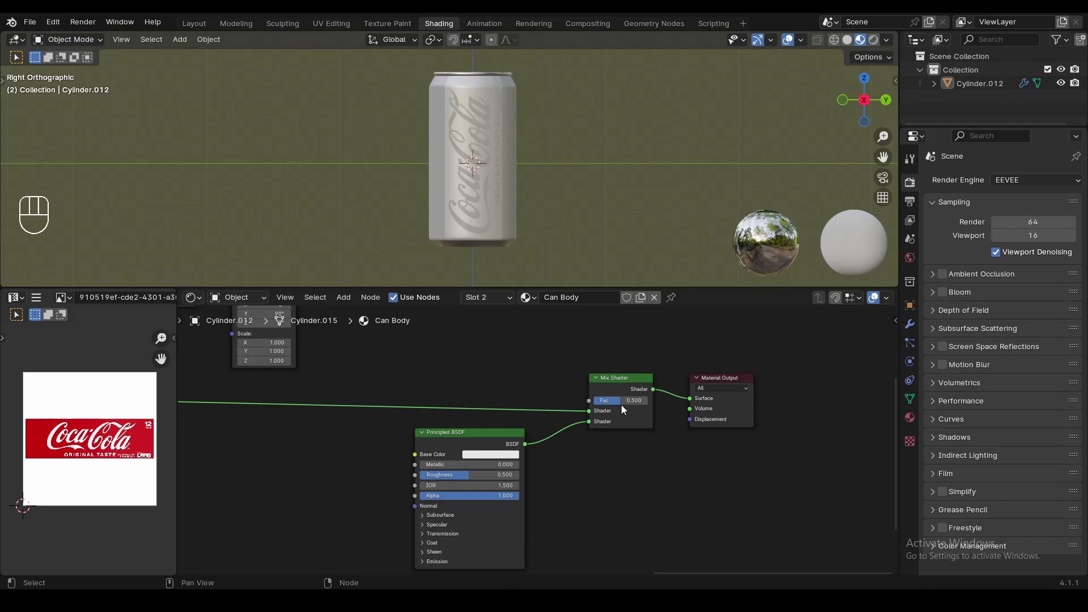
drag(625, 408, 647, 411)
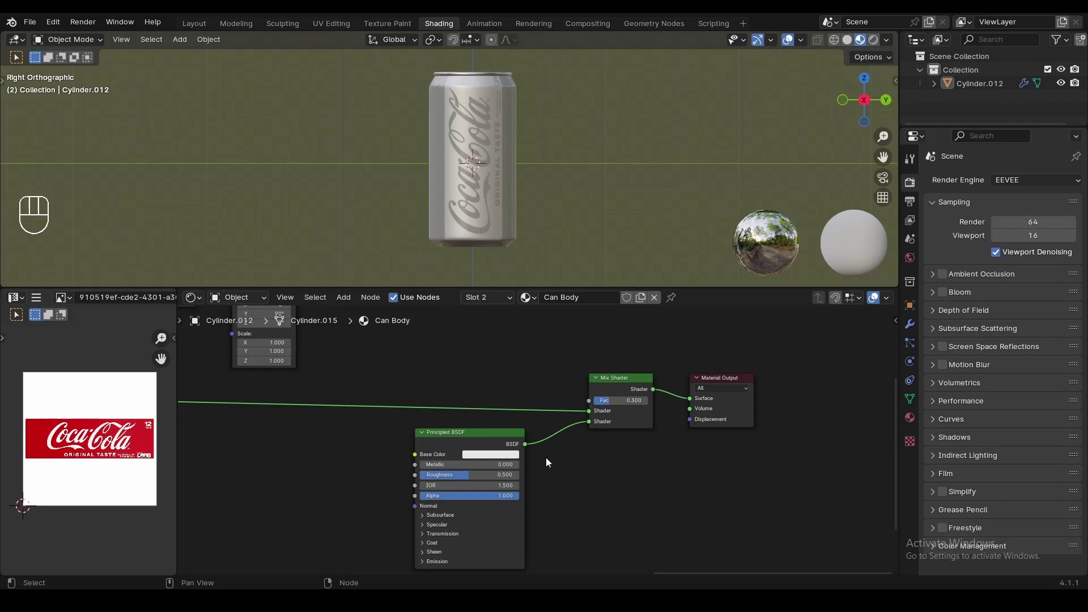
drag(617, 404, 637, 434)
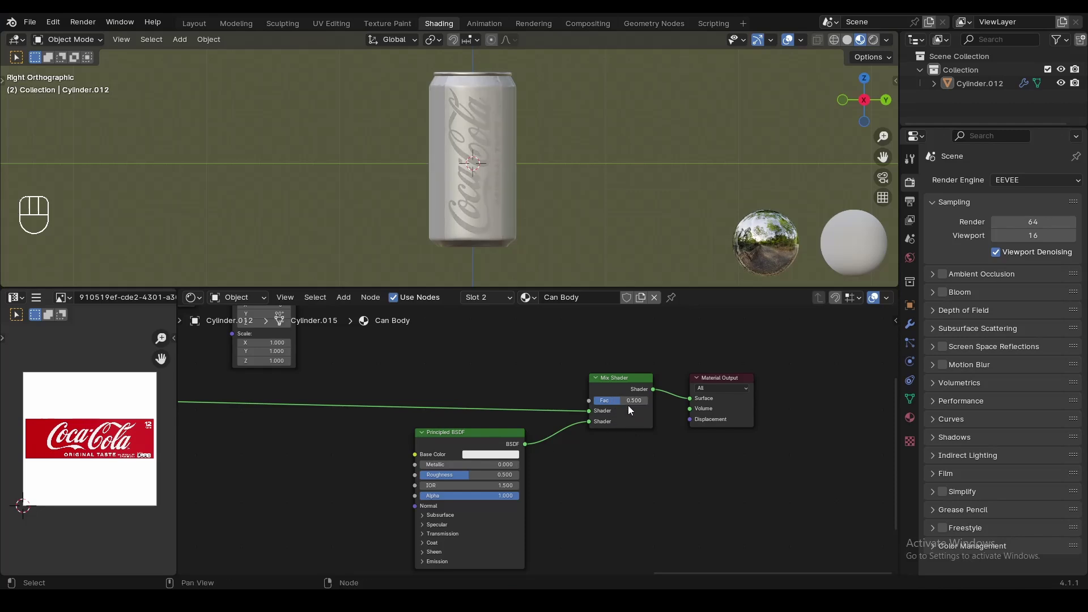
drag(598, 398, 567, 352)
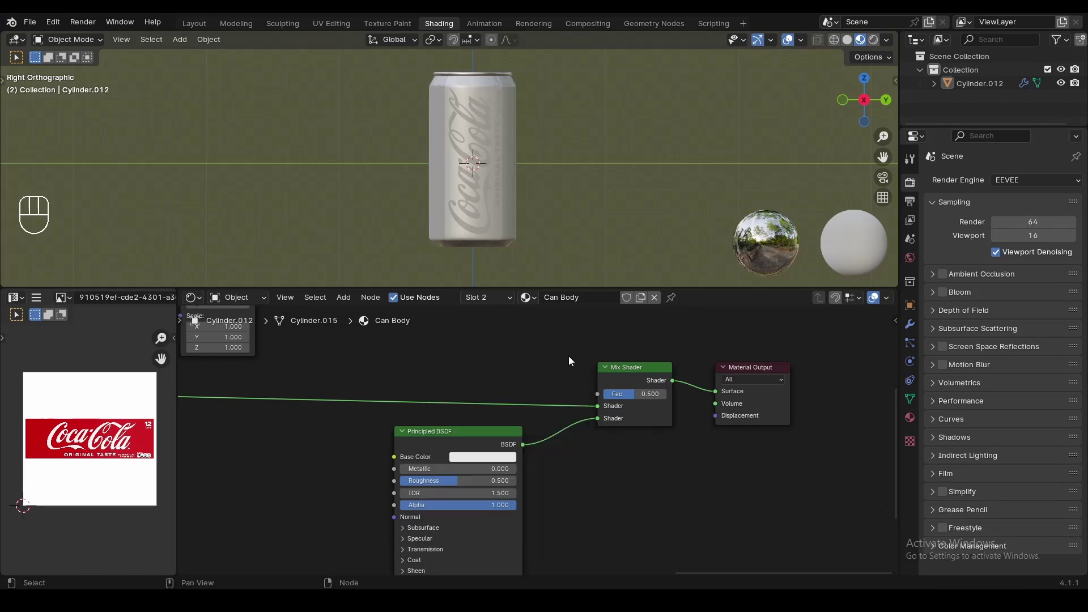
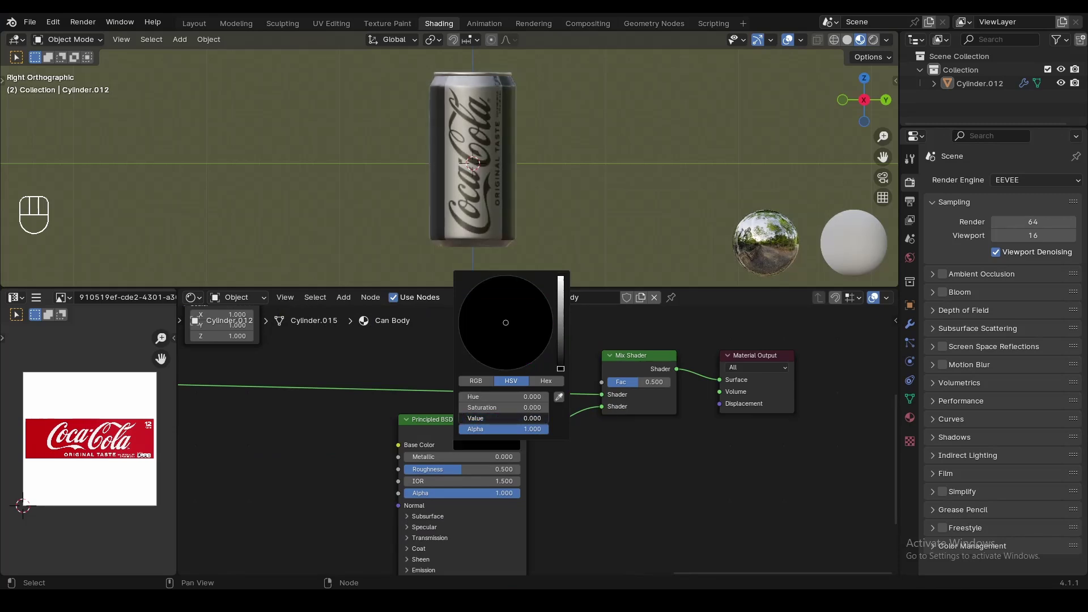
Step: Try the plain shader's base colour from grey to black and back to white
click(574, 462)
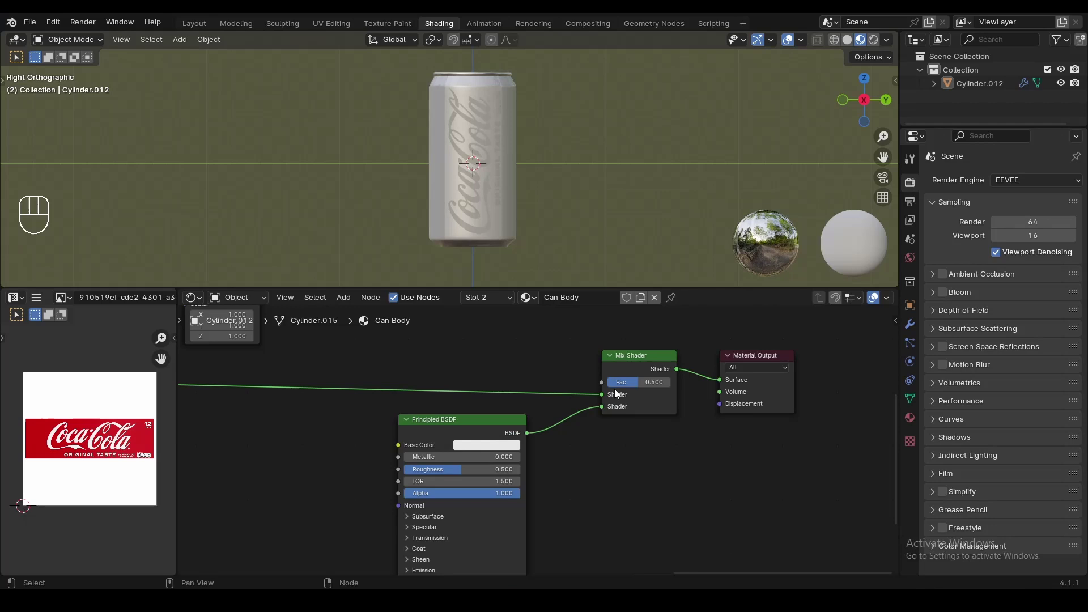
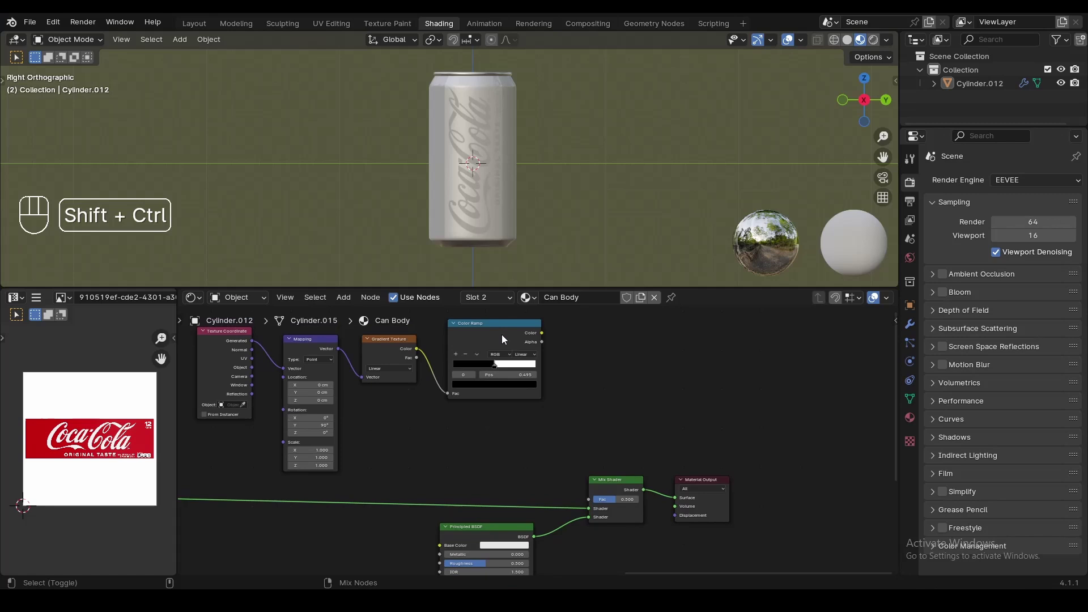
Step: Preview the colour ramp mask, feed it into the Mix Shader factor, and restore the mix shader as output
click(506, 340)
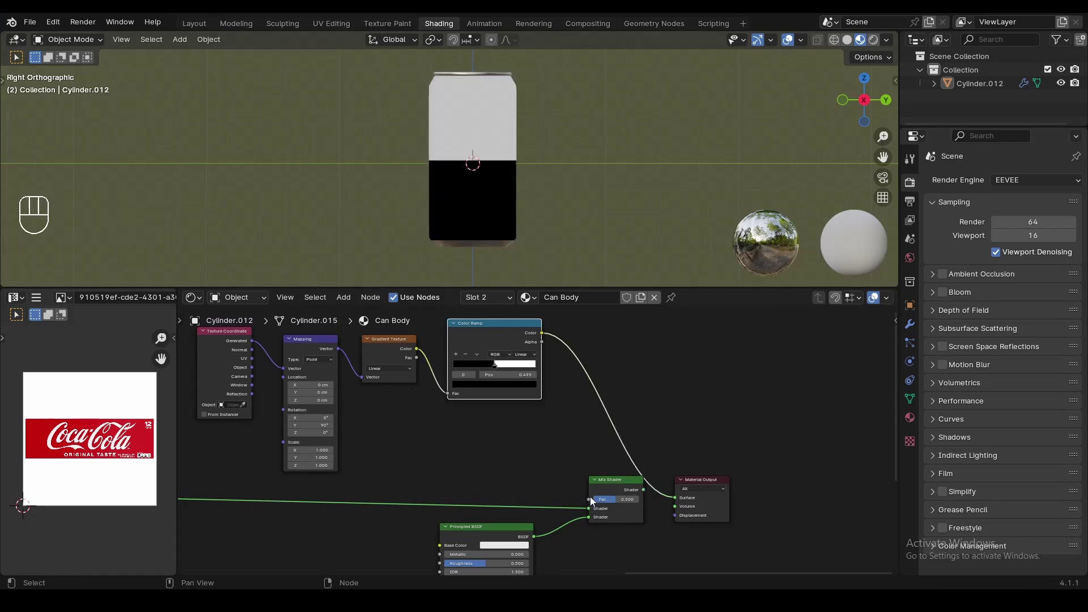
middle_click(483, 325)
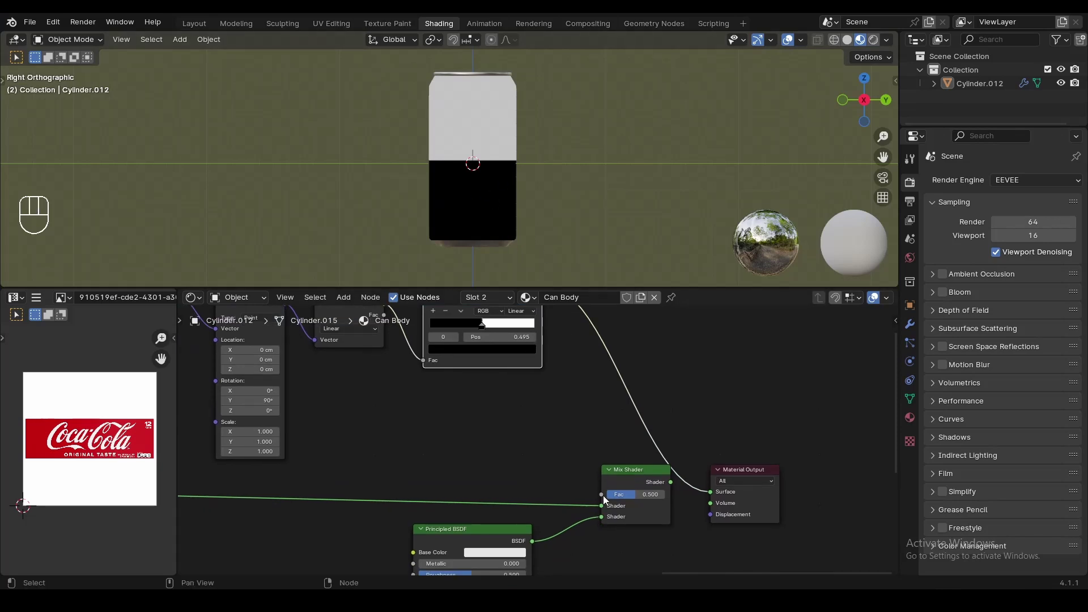
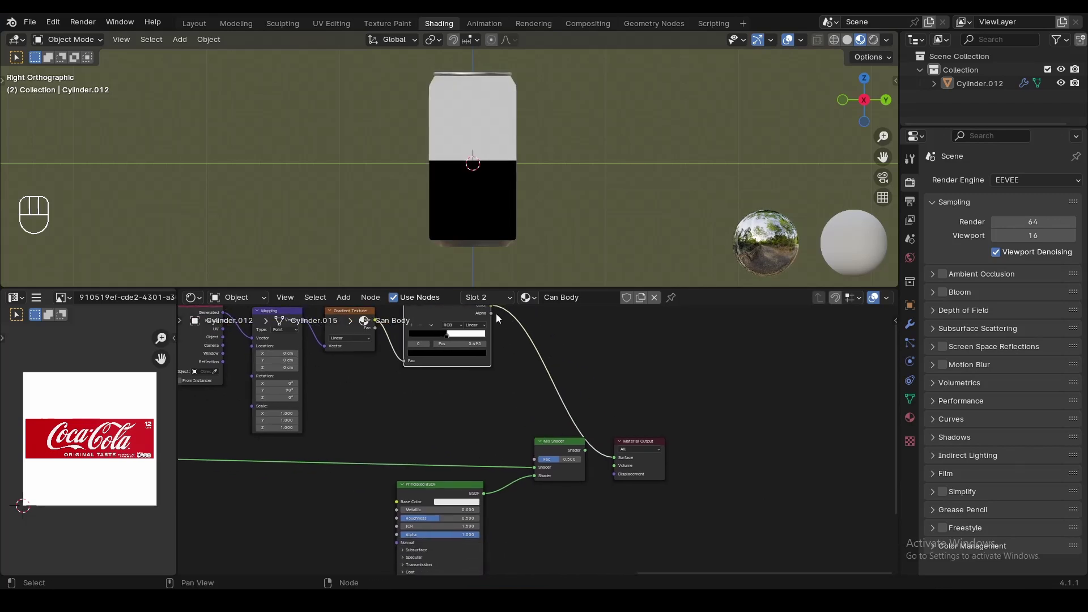
click(502, 351)
drag(496, 327, 578, 487)
click(588, 472)
click(605, 477)
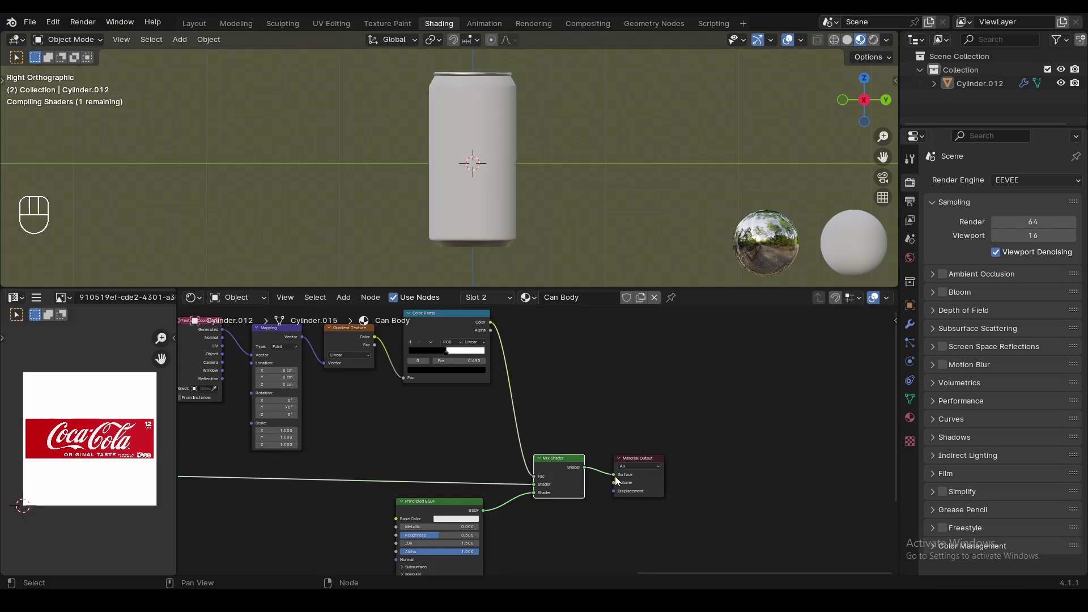
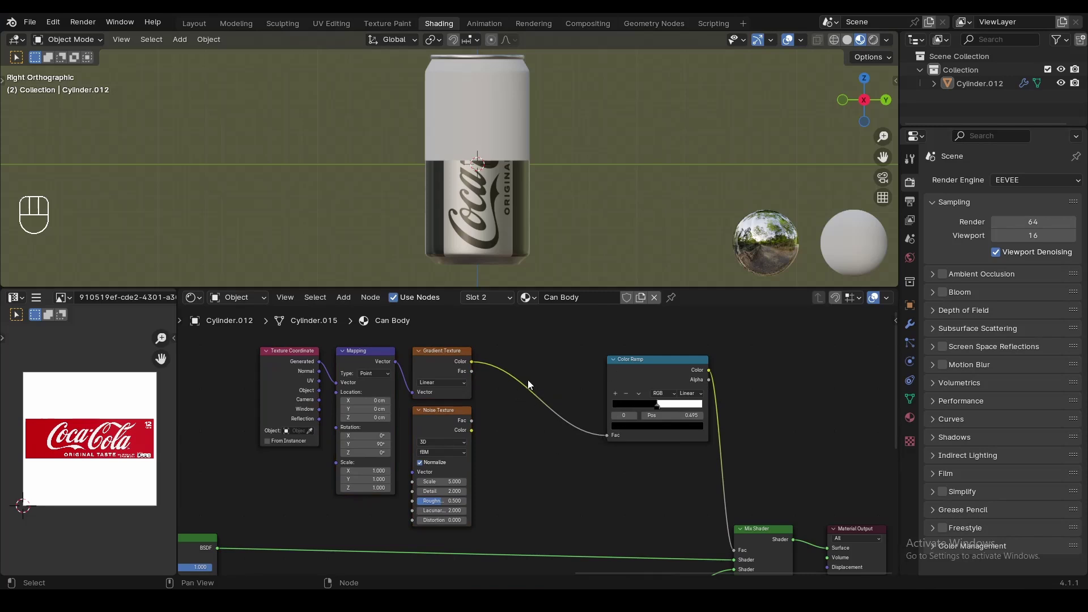
Step: Insert a Mix Color node between gradient and colour ramp, feed the noise into B, and preview the noise
key(shift+a)
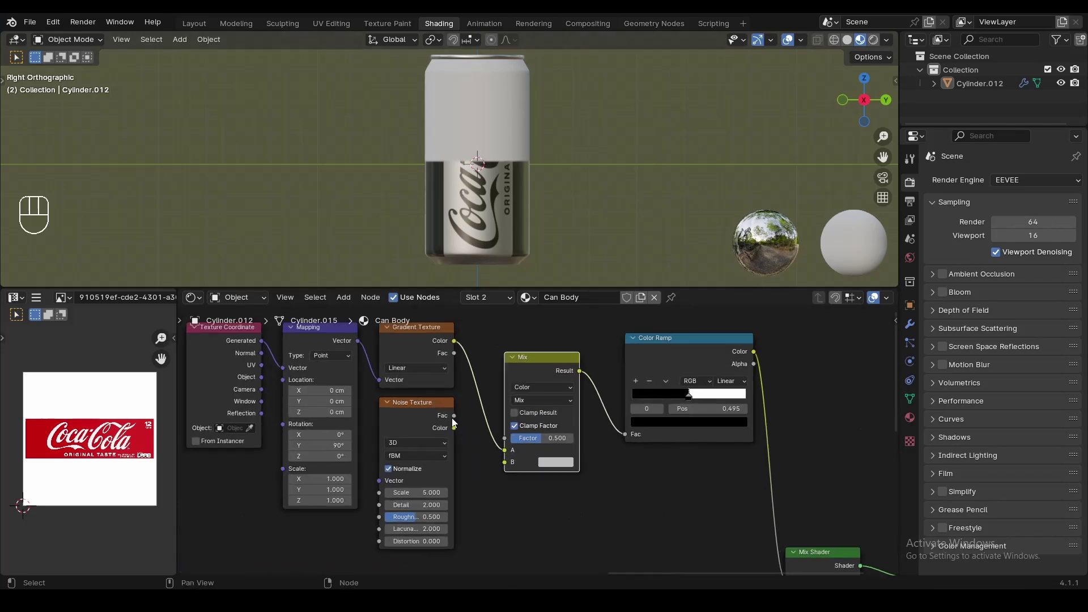
click(727, 408)
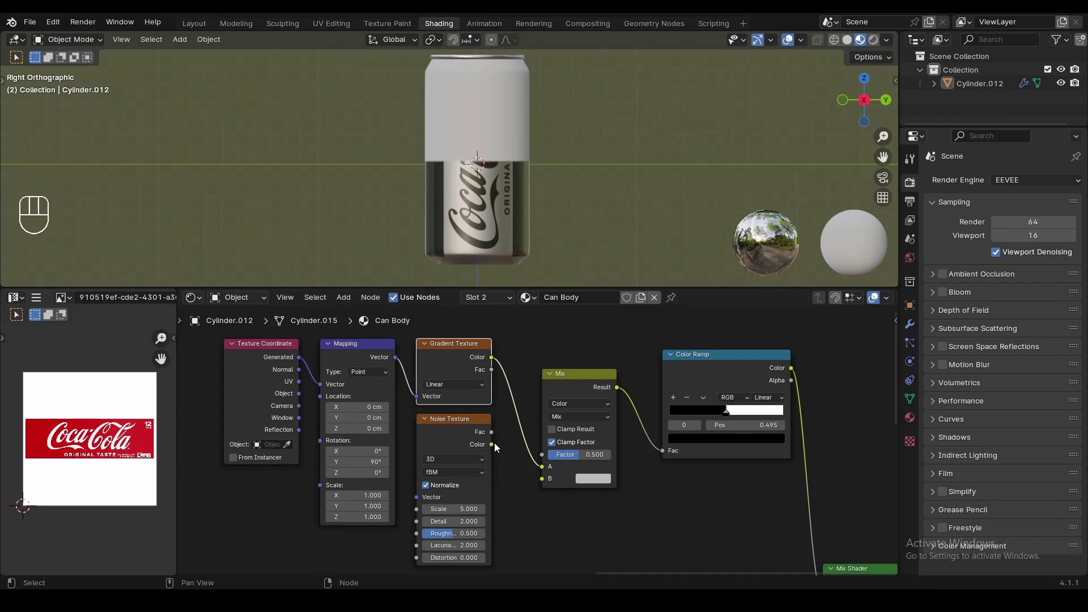
double_click(726, 408)
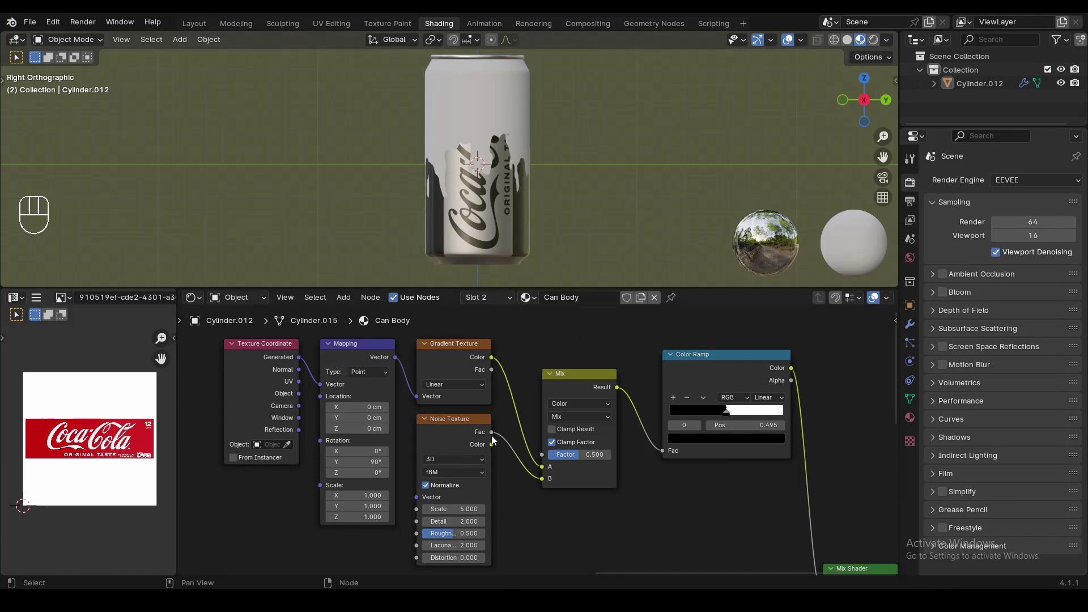
drag(457, 430, 473, 439)
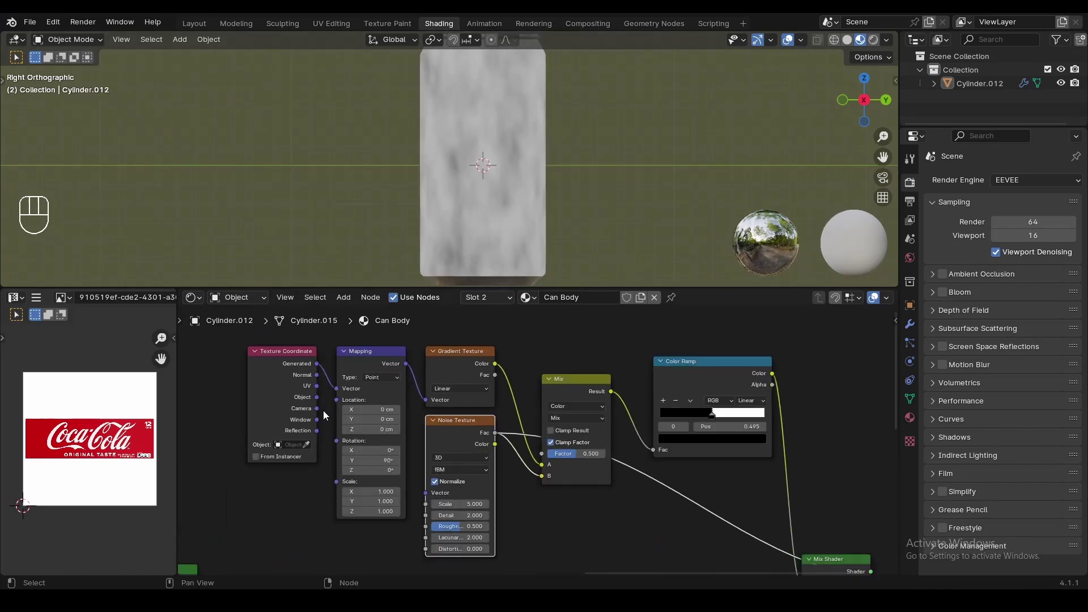
Step: Preview the combined wavy mask, raise the noise scale, and slide the mask with the mapping X location
click(712, 411)
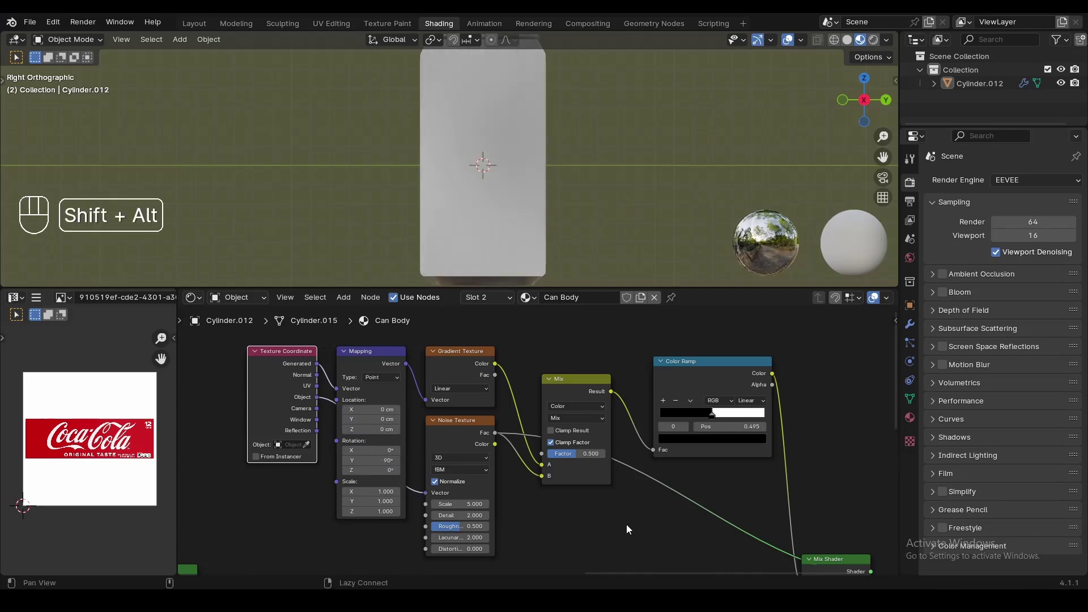
middle_click(645, 397)
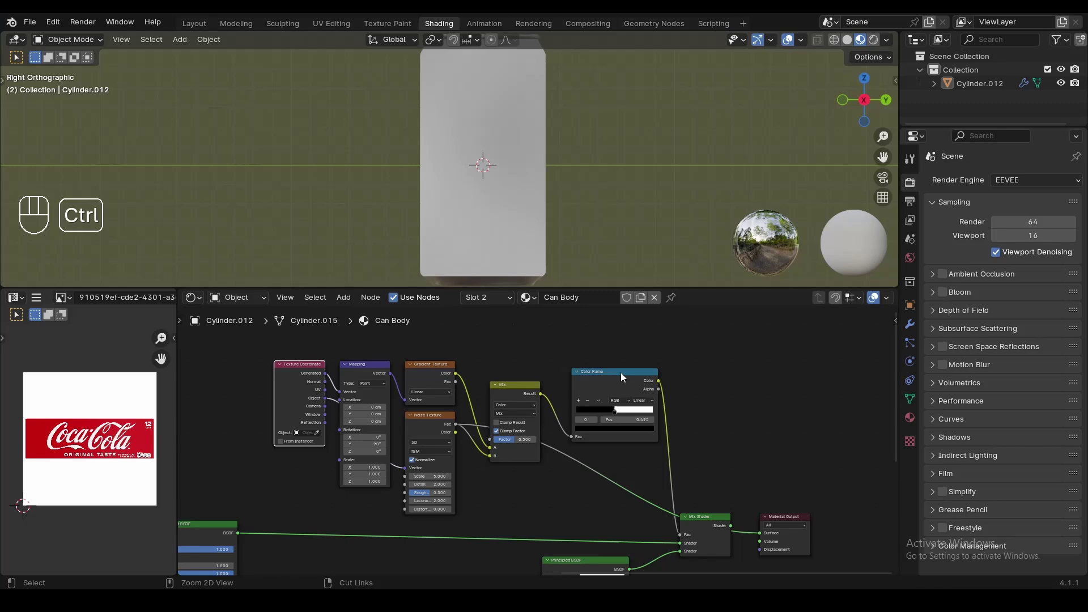
click(622, 386)
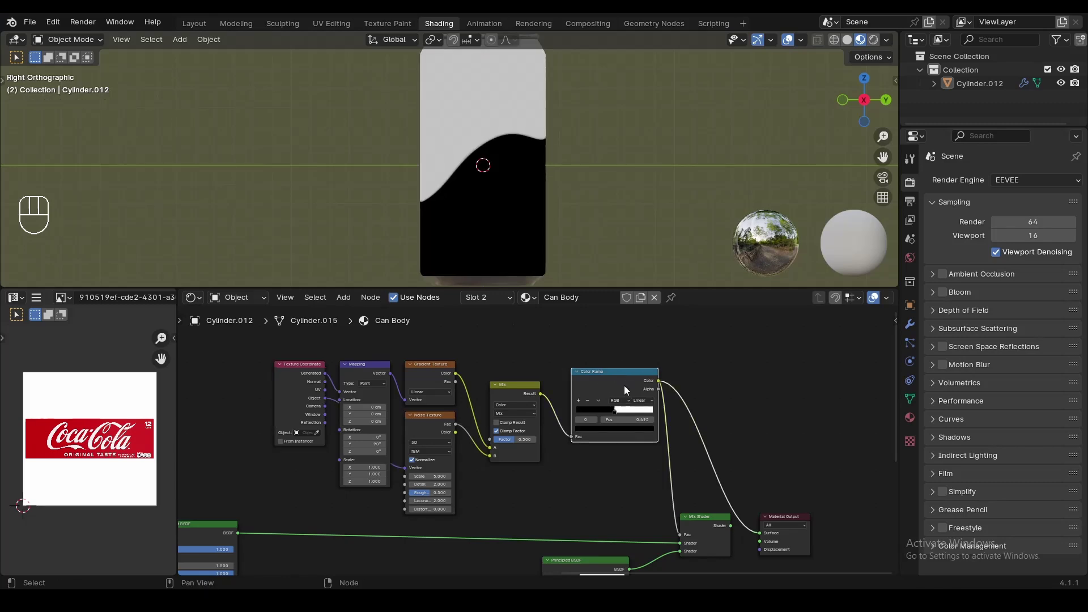
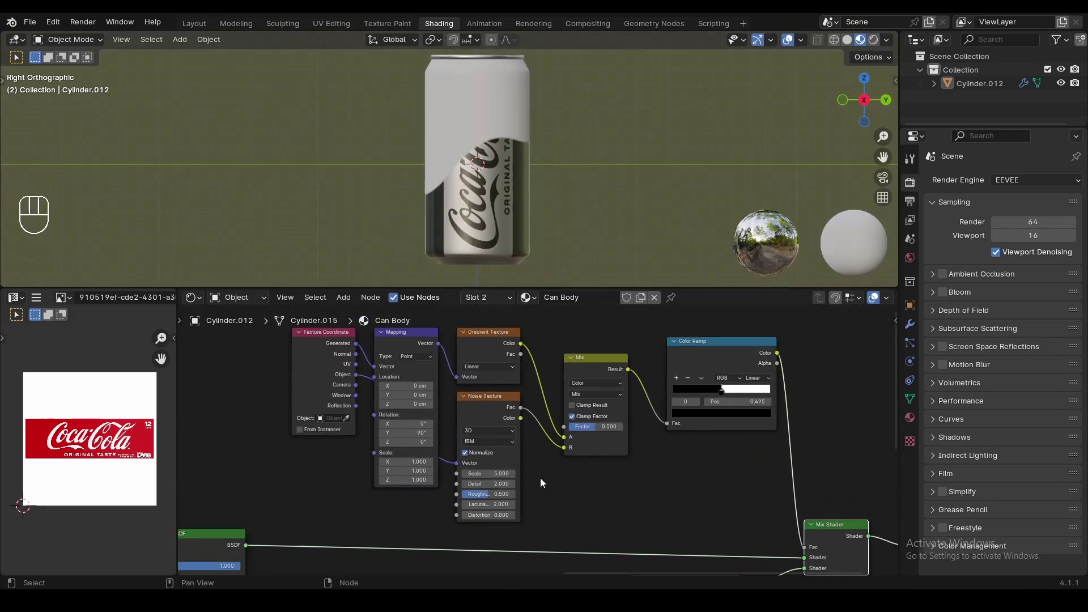
click(721, 387)
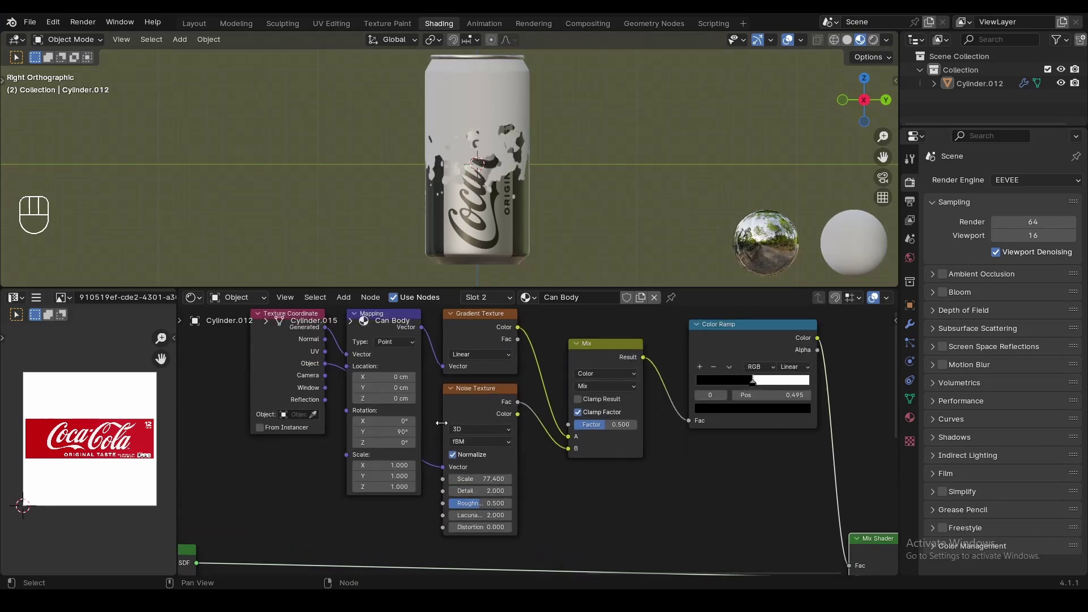
click(753, 379)
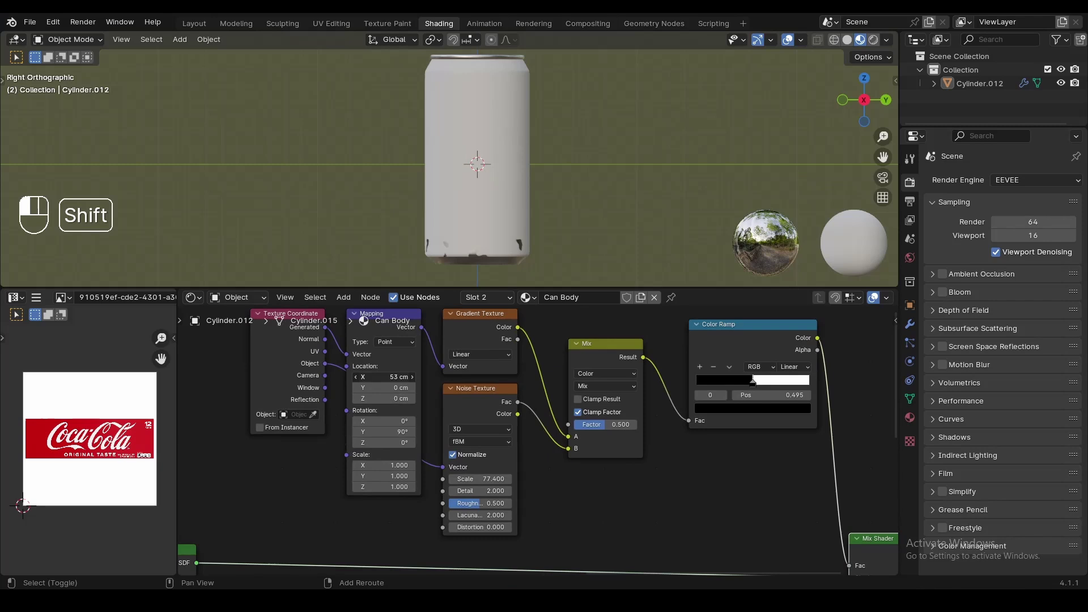
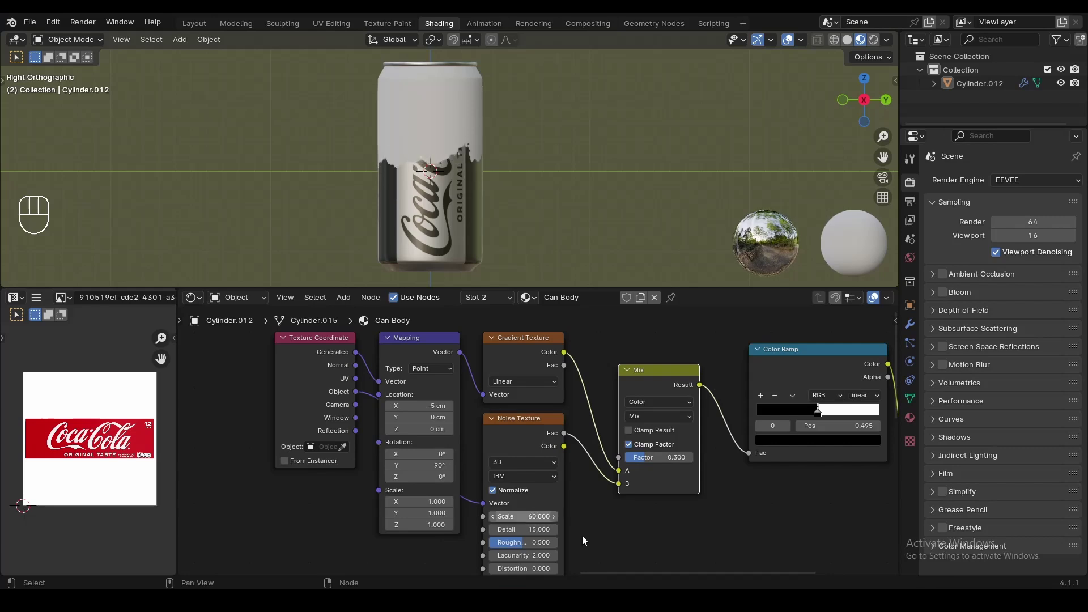
Step: Raise the noise blend factor to 0.5 and slide the mapping X offset to -45 cm to reveal the label
middle_click(582, 532)
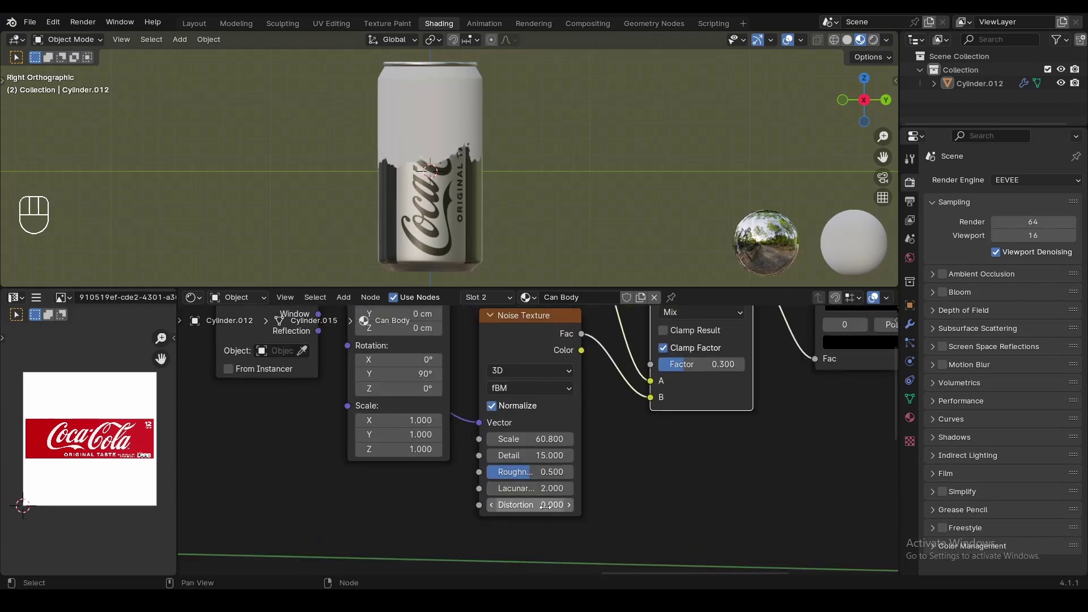
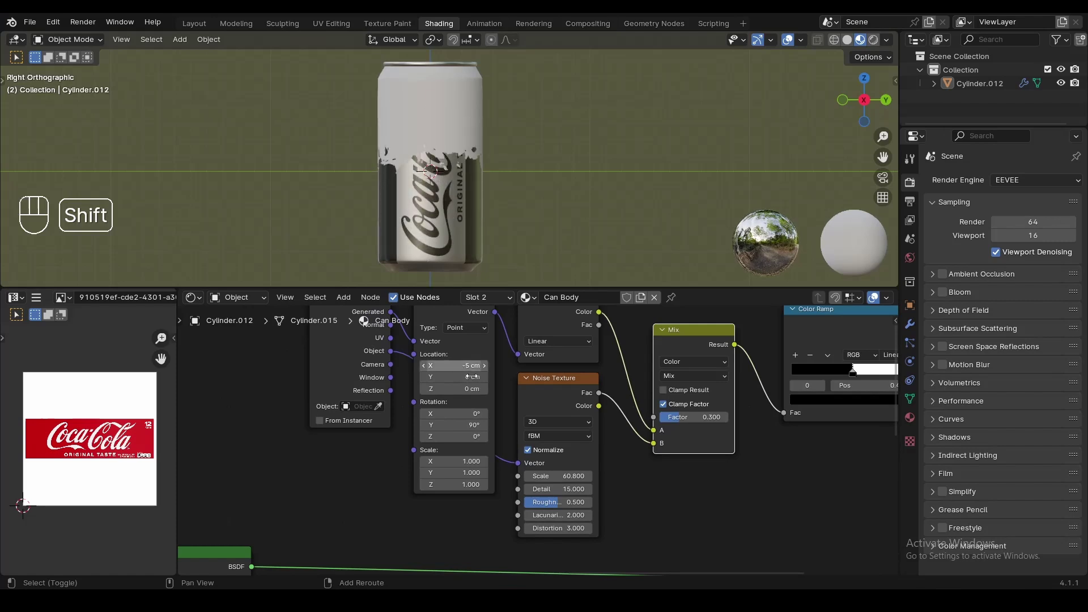
click(854, 368)
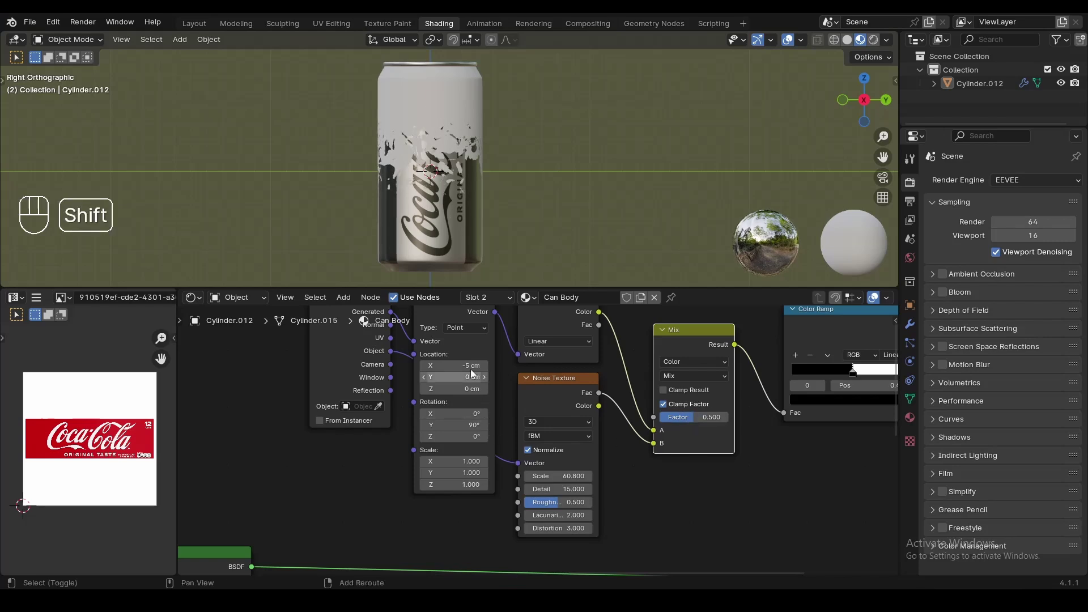
click(853, 369)
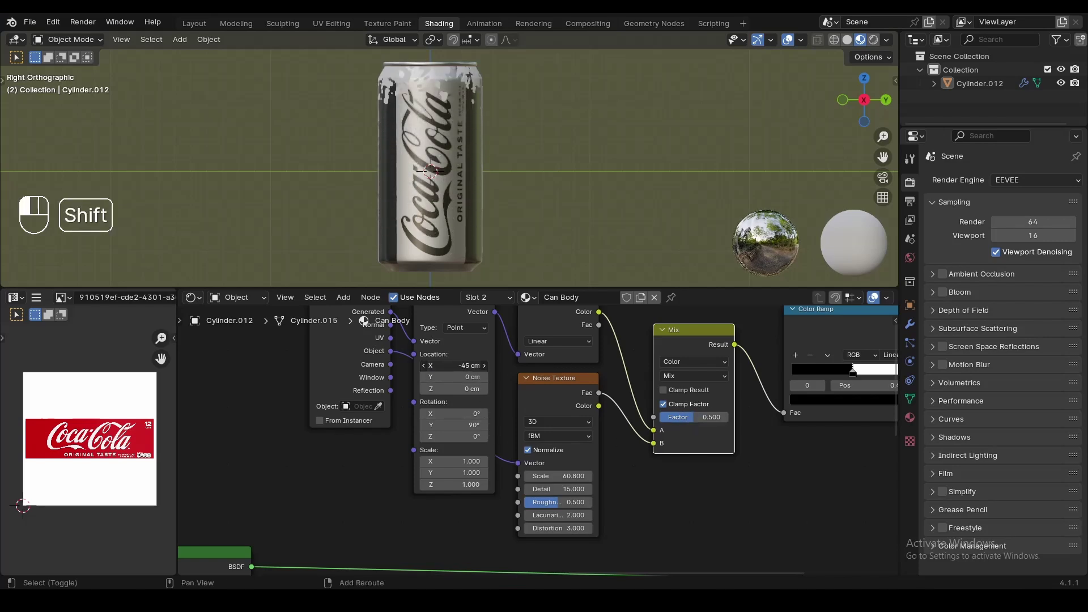
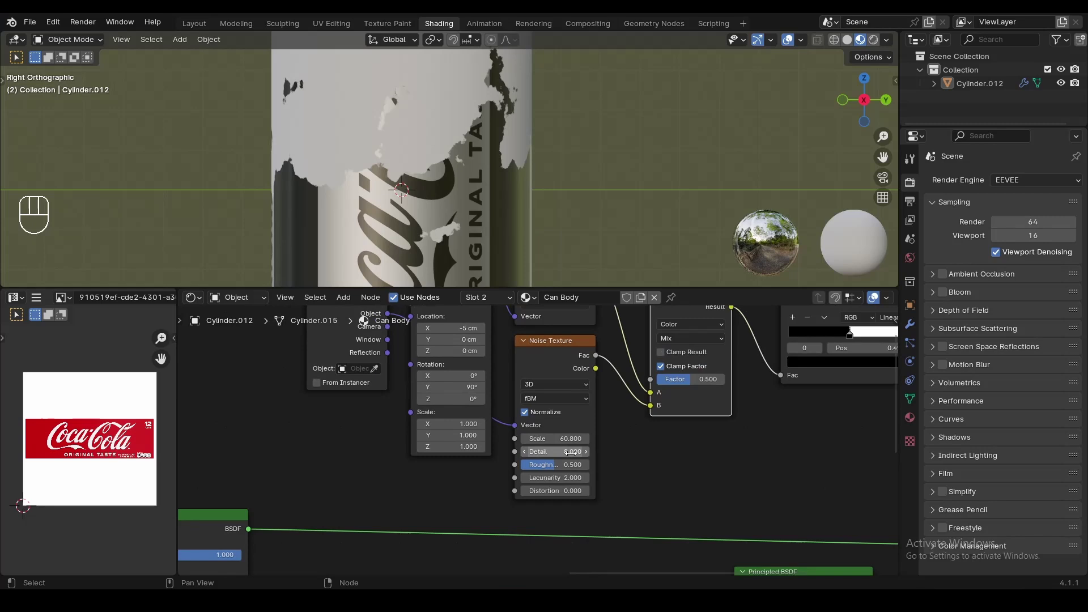
Step: Lower the noise blend factor to 0.3 and set the mapping X offset to 20 cm, keeping the label near the bottom
click(804, 384)
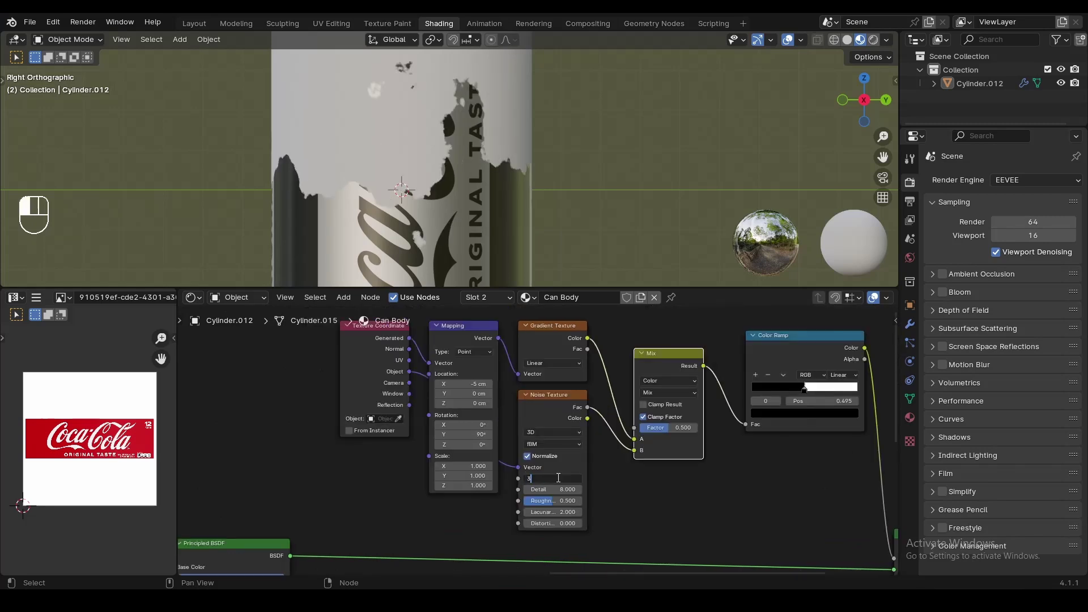
click(804, 385)
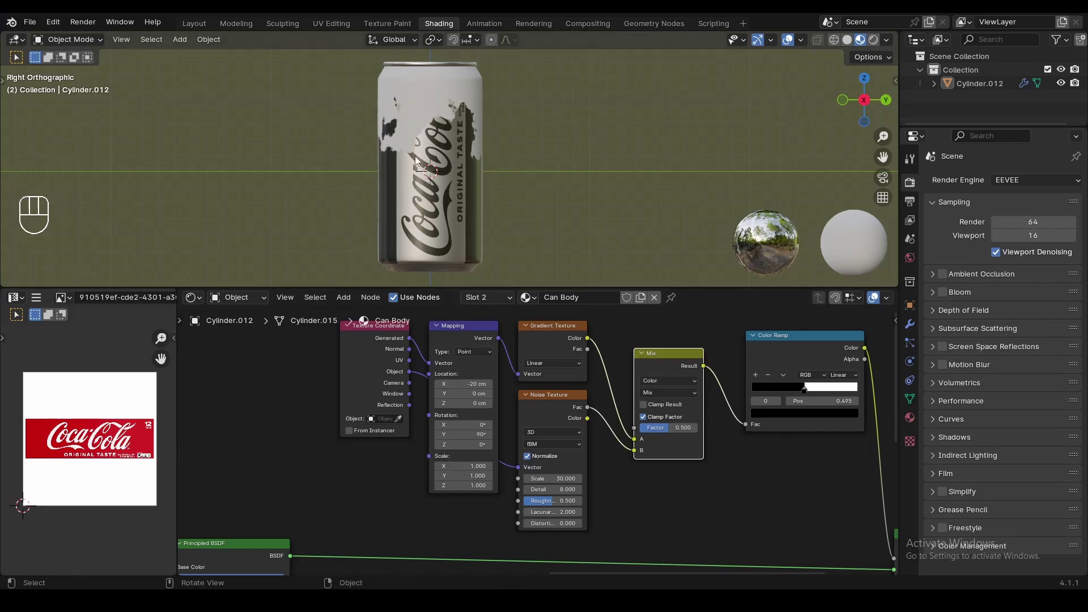
click(805, 385)
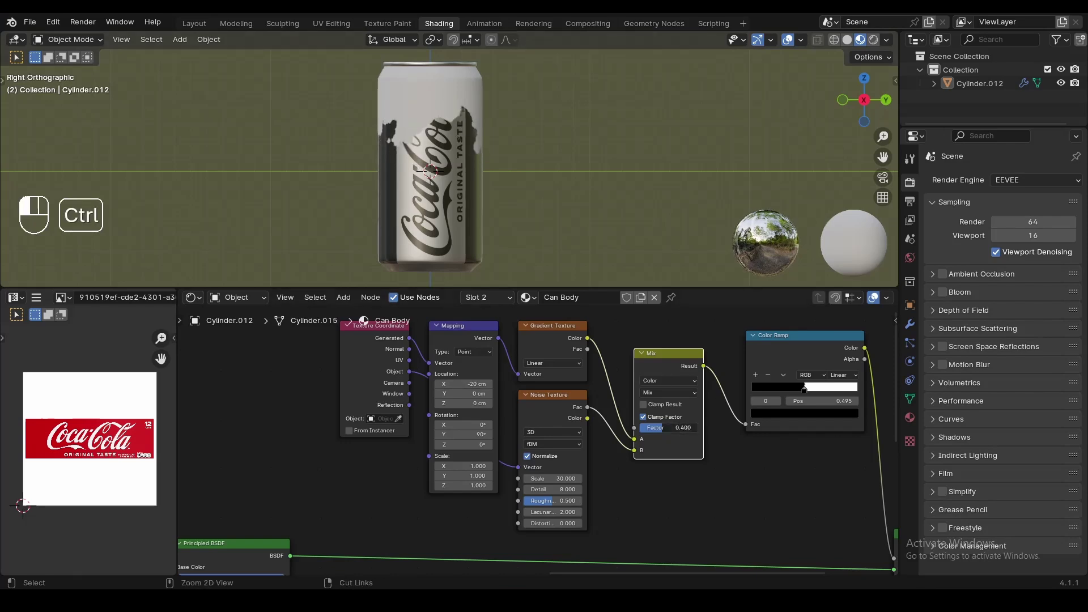
click(804, 385)
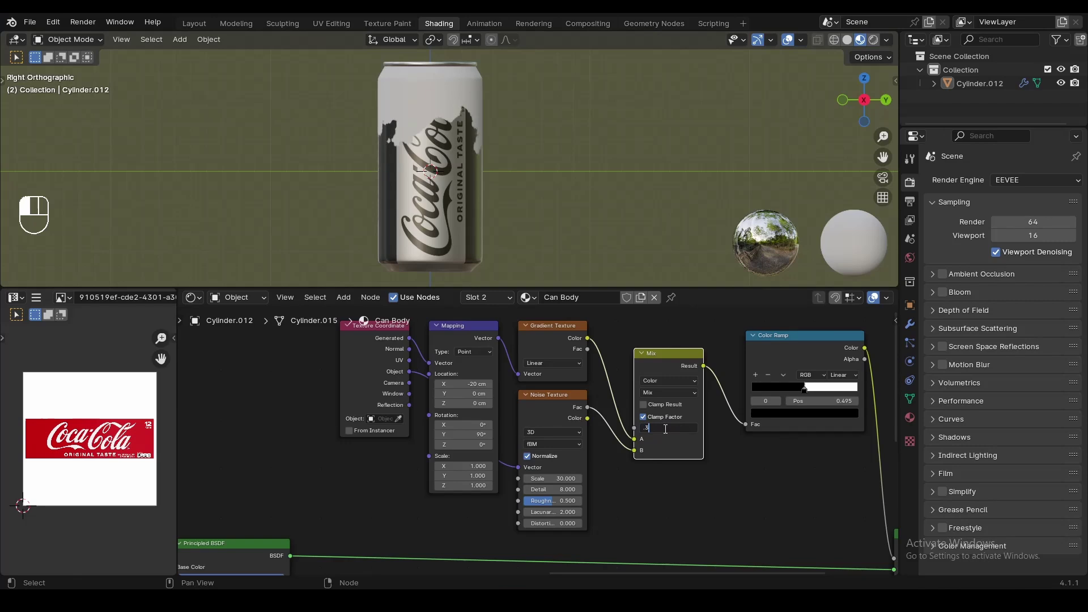
click(804, 385)
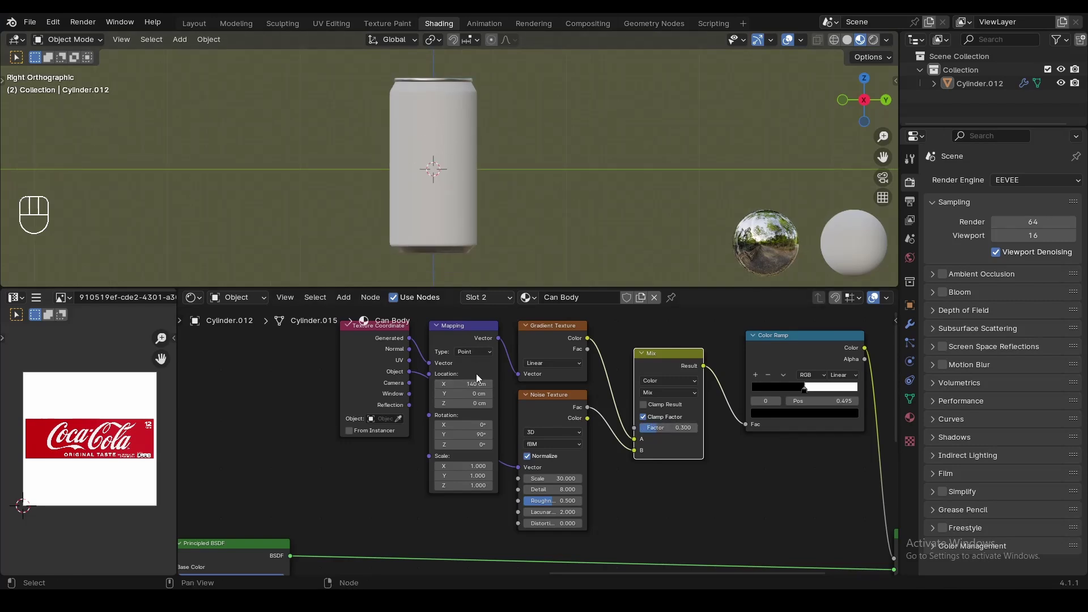
click(804, 385)
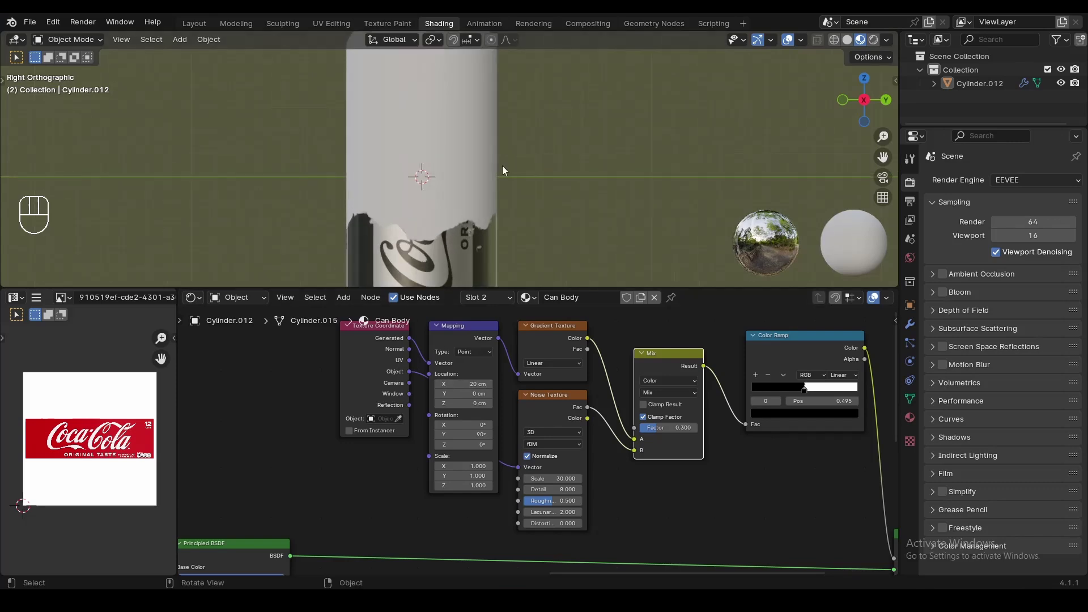
middle_click(382, 509)
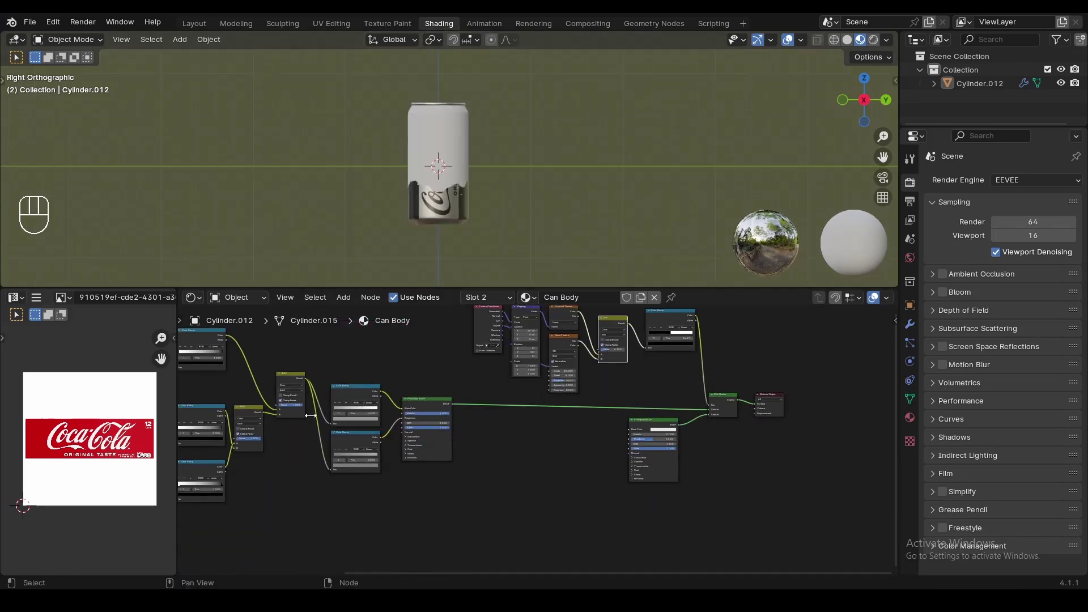
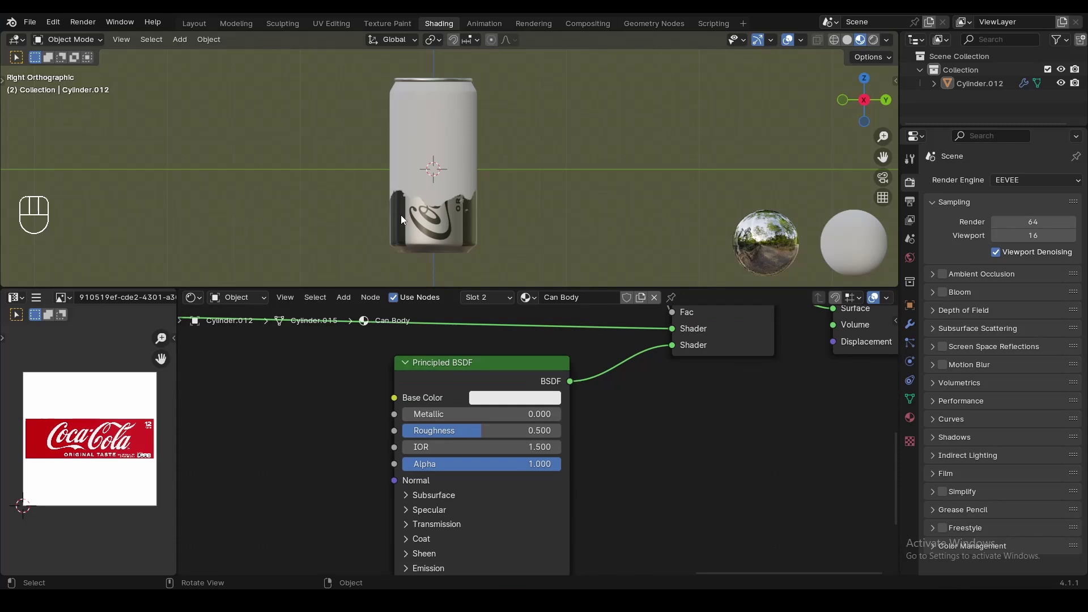
Step: Set the metal layer to Metallic 1 and Roughness 0.3, then offset mapping X to -17 cm so the label covers the can
drag(418, 417, 565, 419)
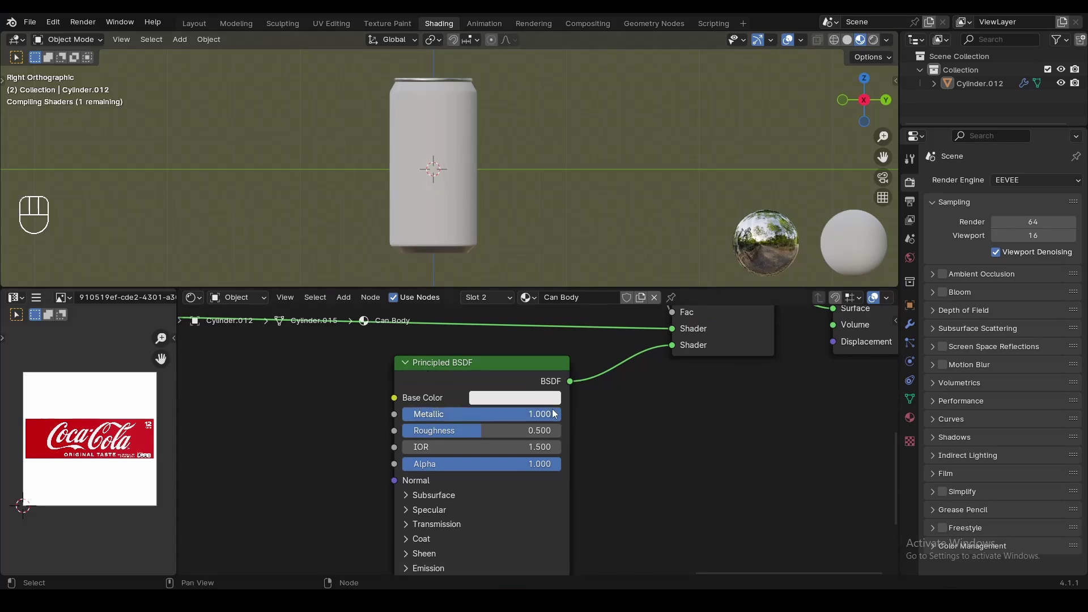
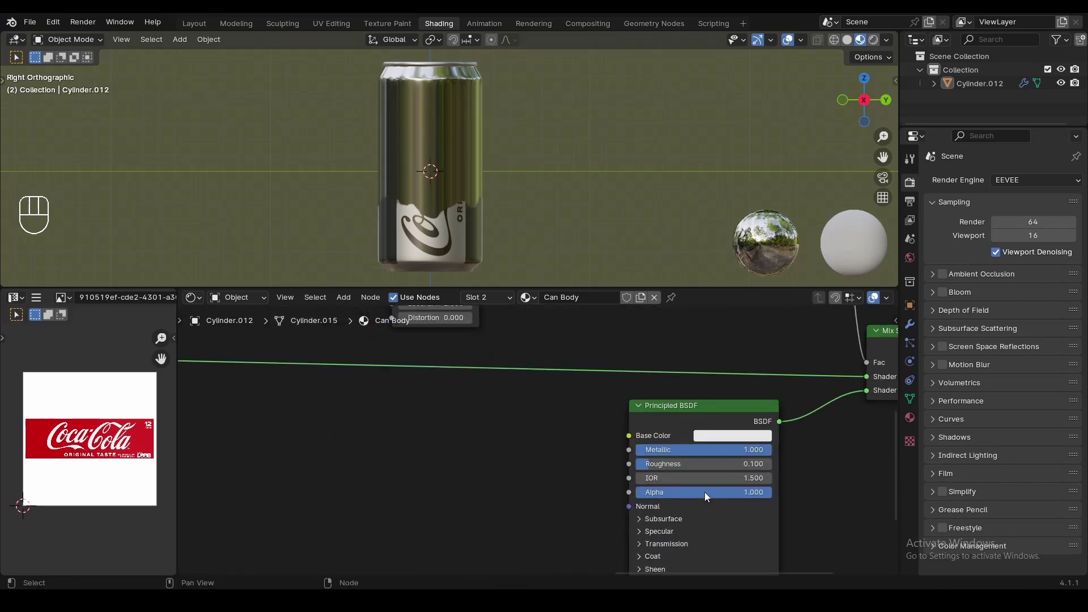
drag(708, 479, 697, 473)
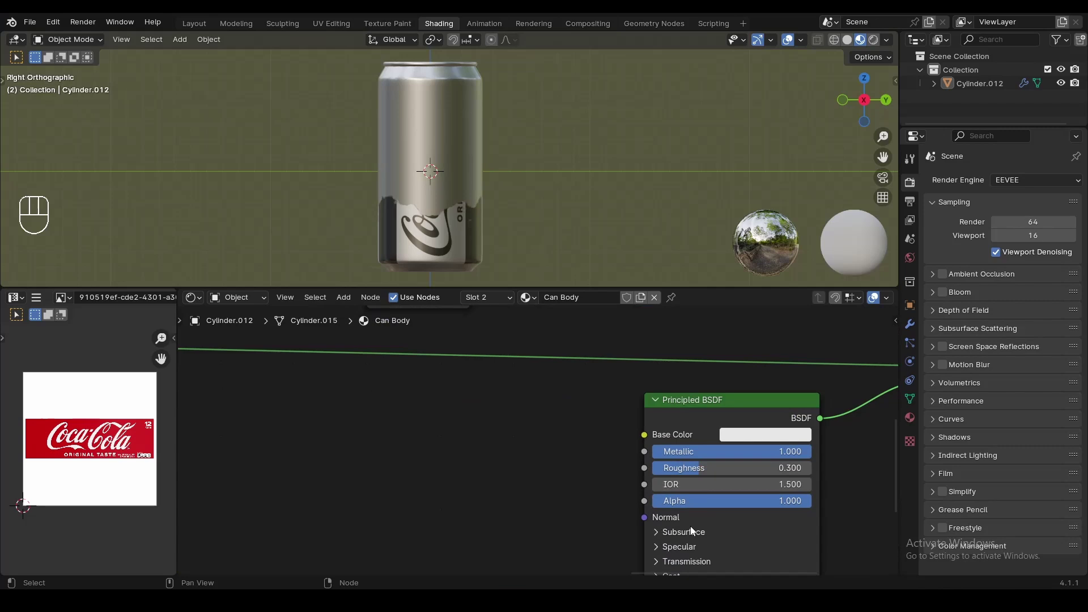
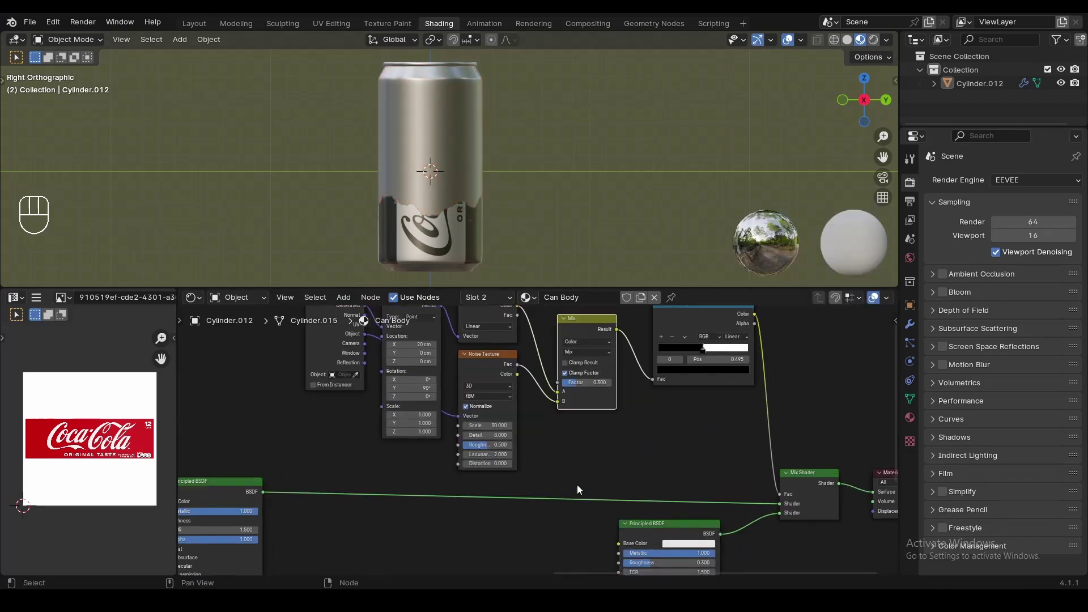
drag(752, 335, 811, 396)
click(810, 396)
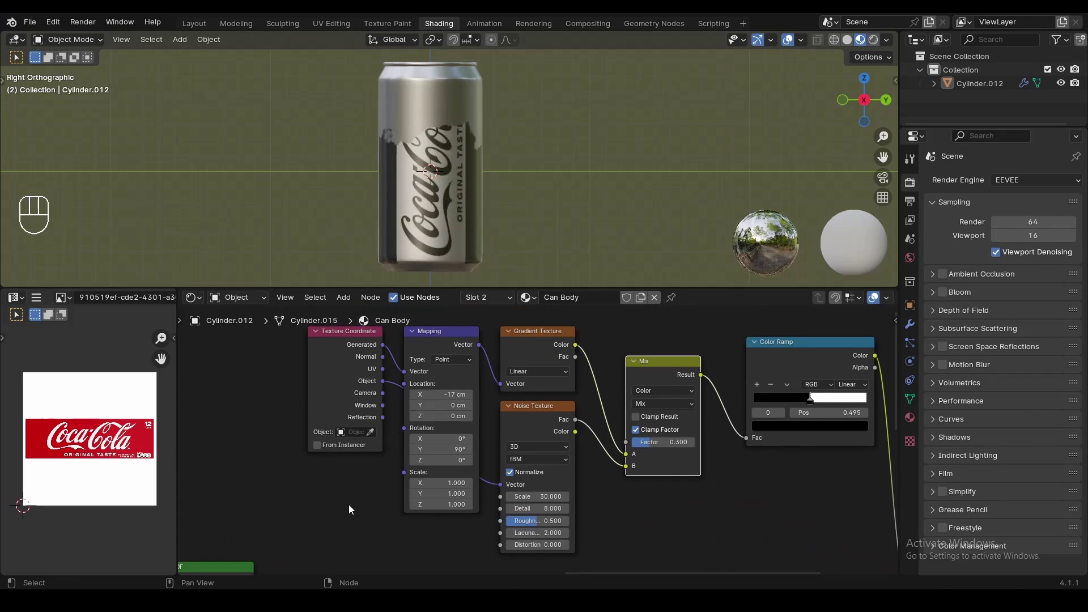
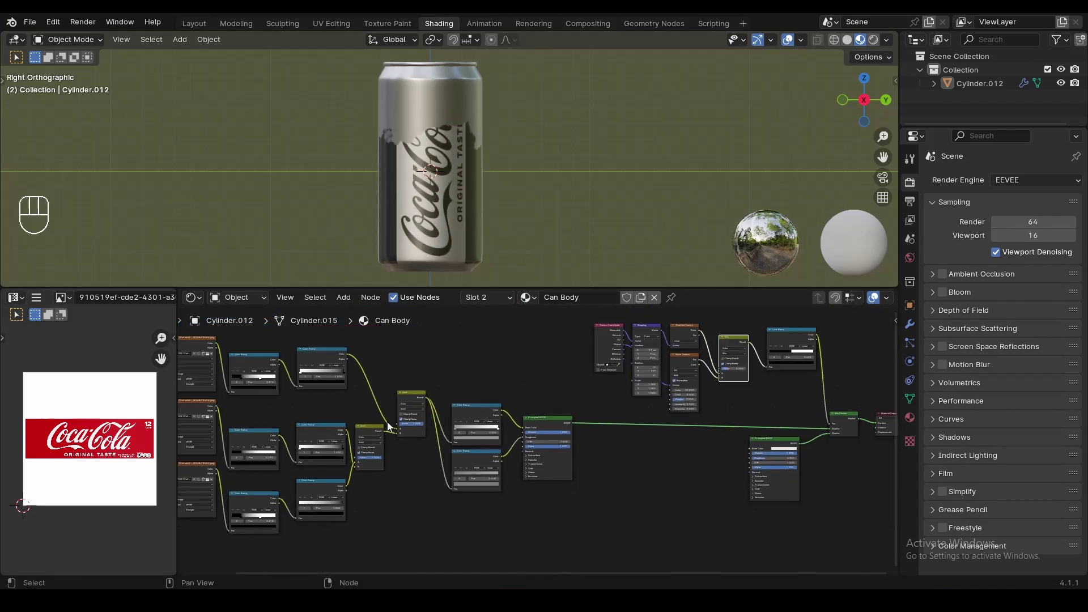
Step: Keyframe the mapping location X across frames 1–150 and play back the reveal animation
middle_click(535, 498)
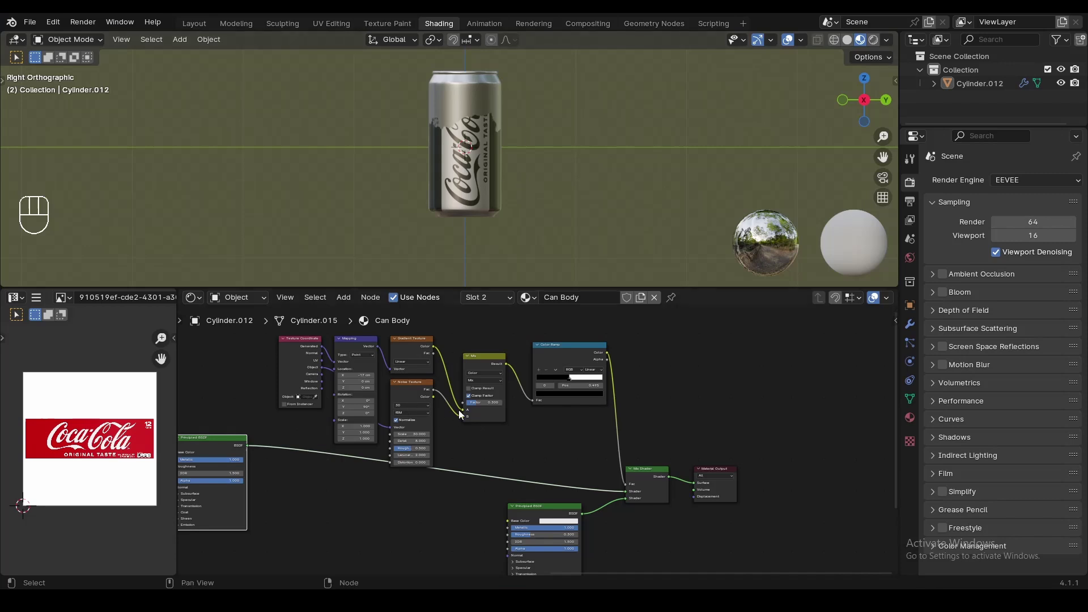
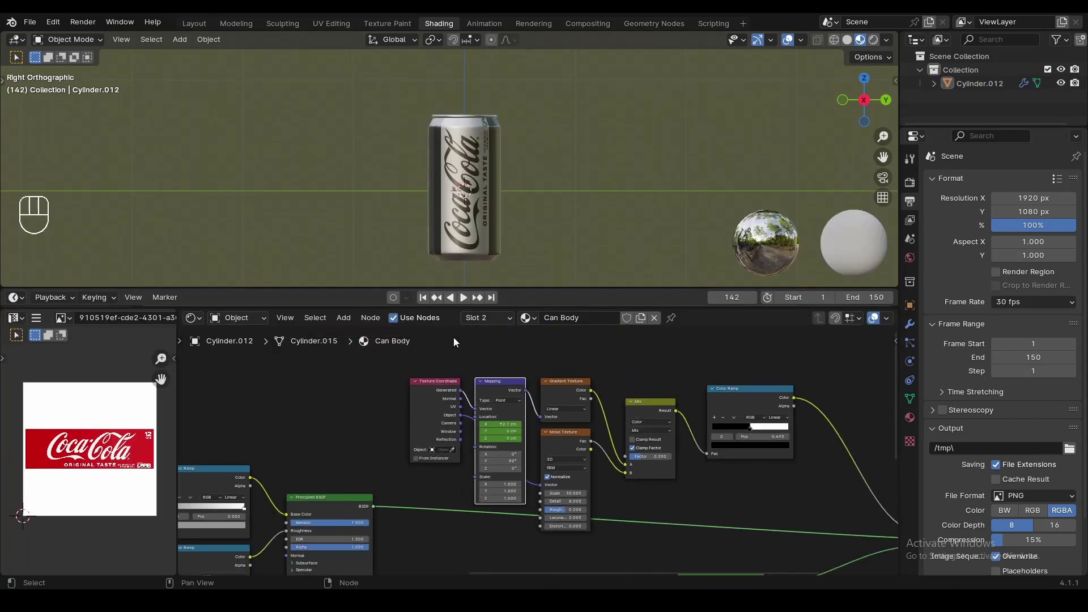
click(425, 303)
key(space)
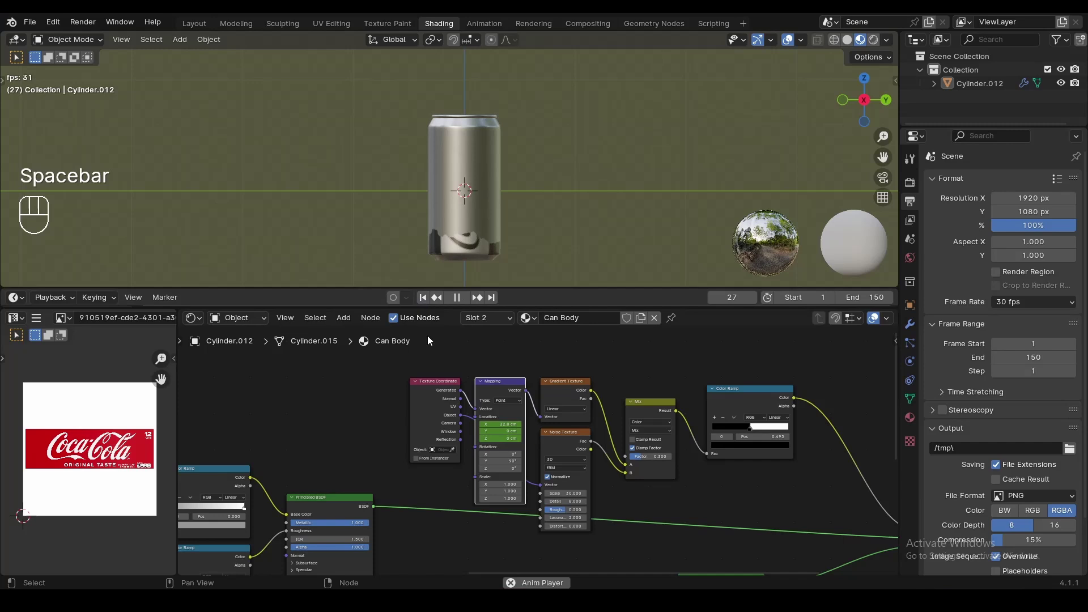
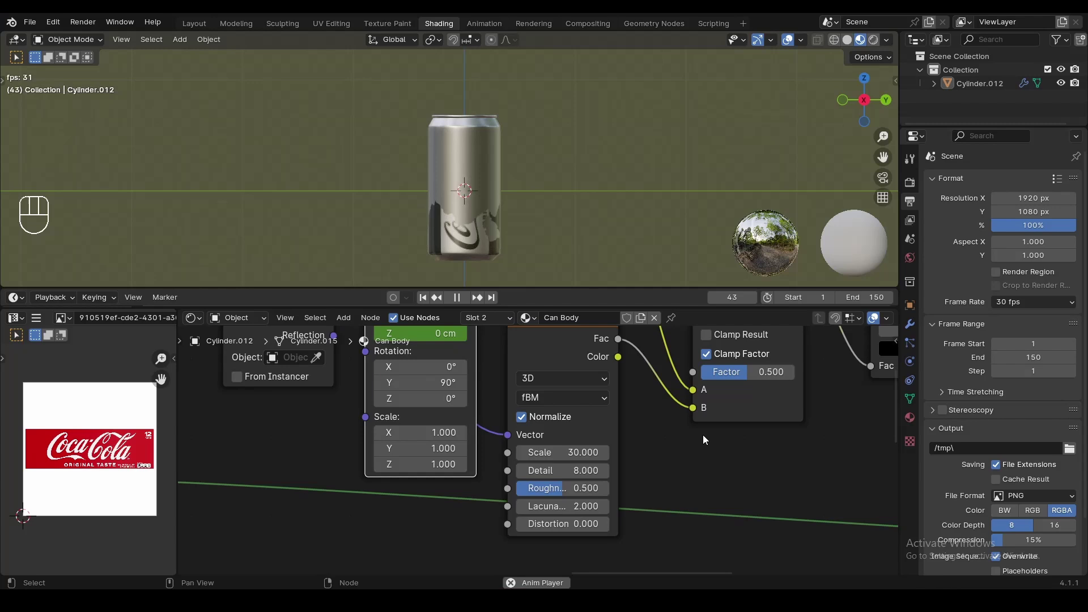
Step: Drag the noise blend factor between 0.5 and 0.1 while the reveal plays
drag(764, 380, 715, 379)
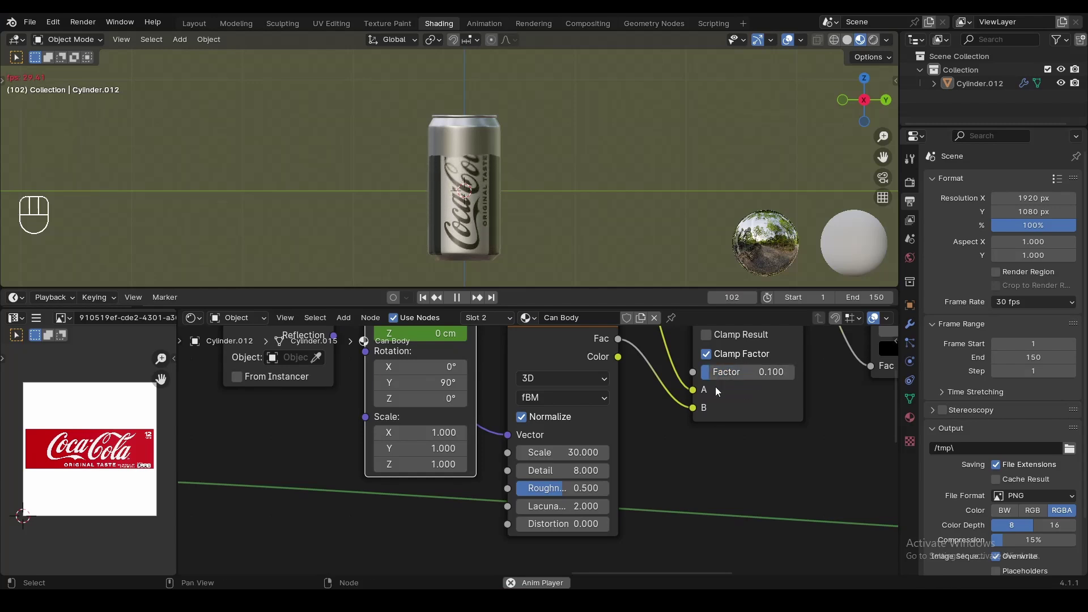
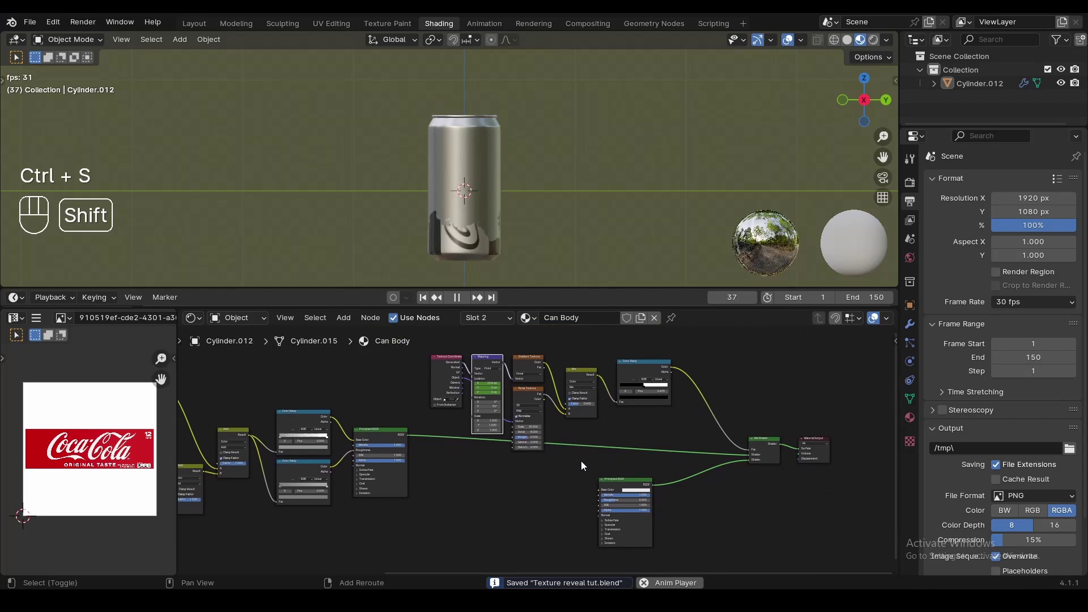
Step: Change the metal layer's base colour, ending white, fully metallic with zero roughness
key(space)
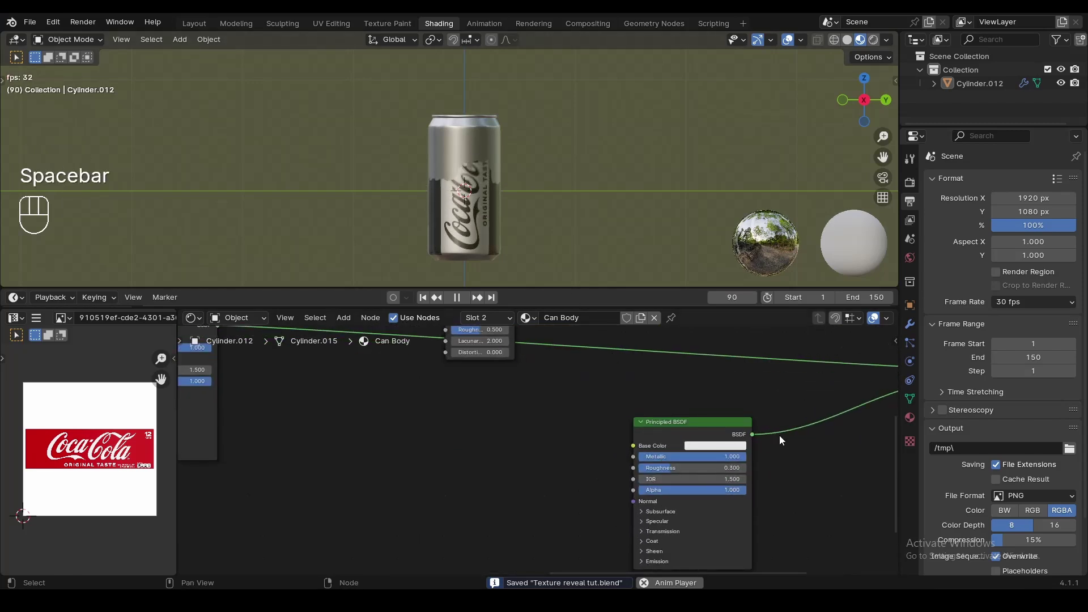
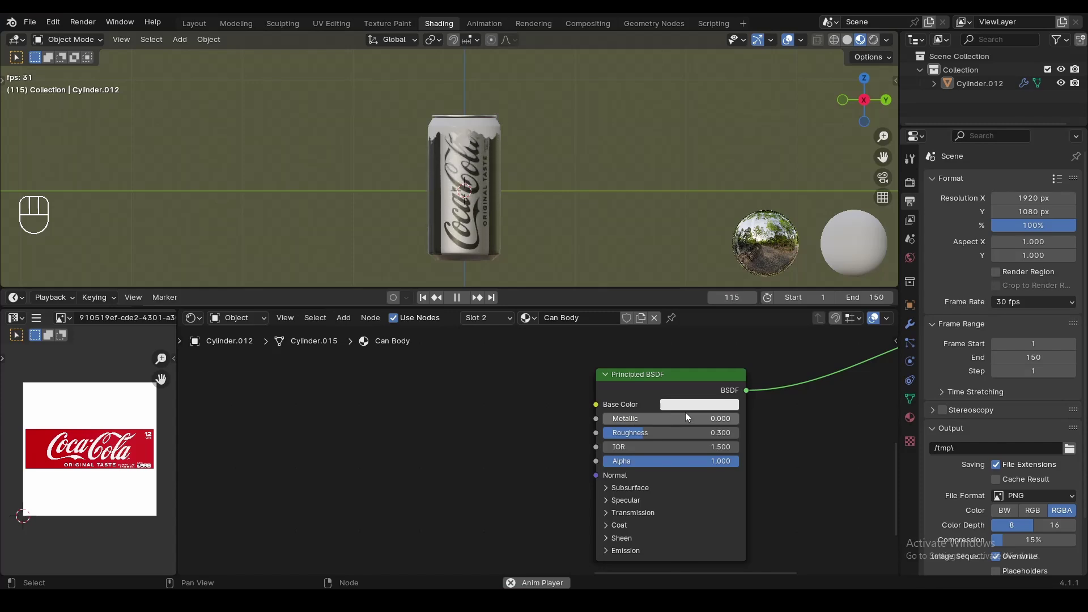
click(718, 409)
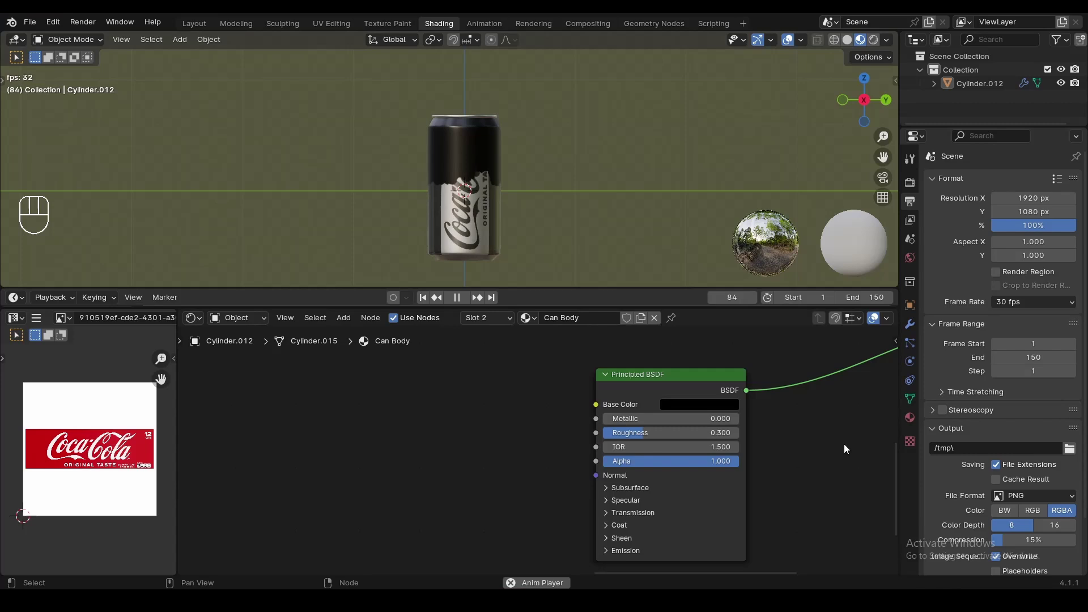
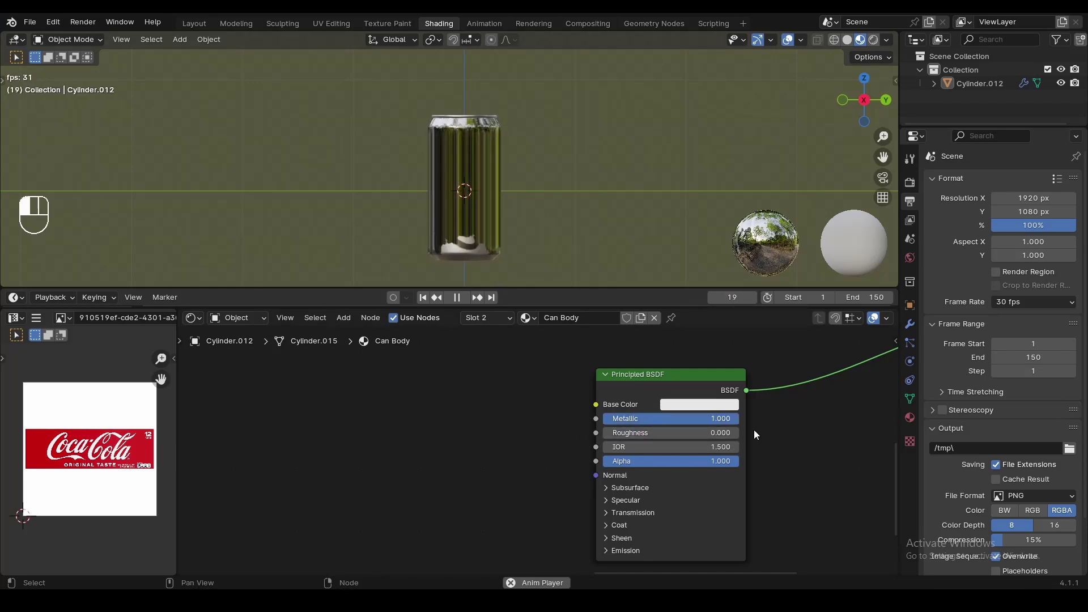
Step: Set the metal Principled BSDF roughness back to 0.3 for a brushed rather than mirror finish
middle_click(536, 149)
drag(510, 218, 509, 268)
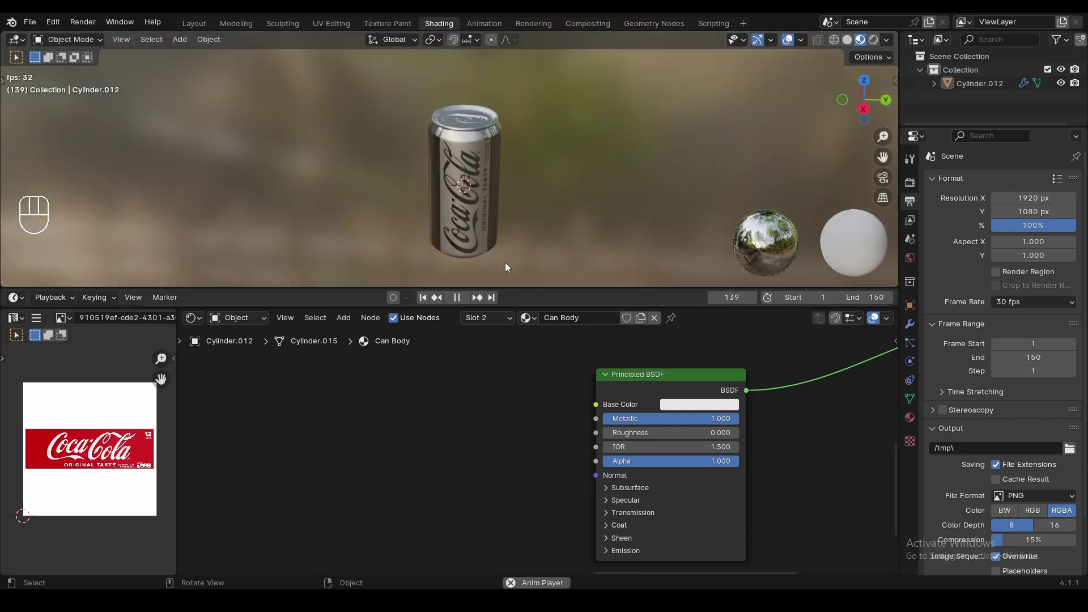
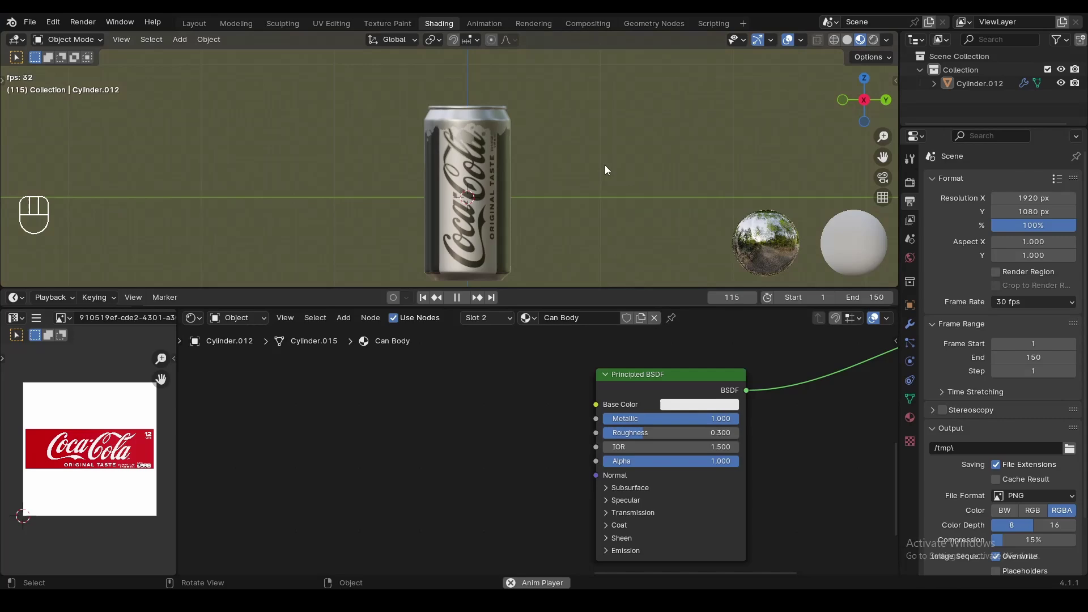
click(557, 196)
middle_click(565, 188)
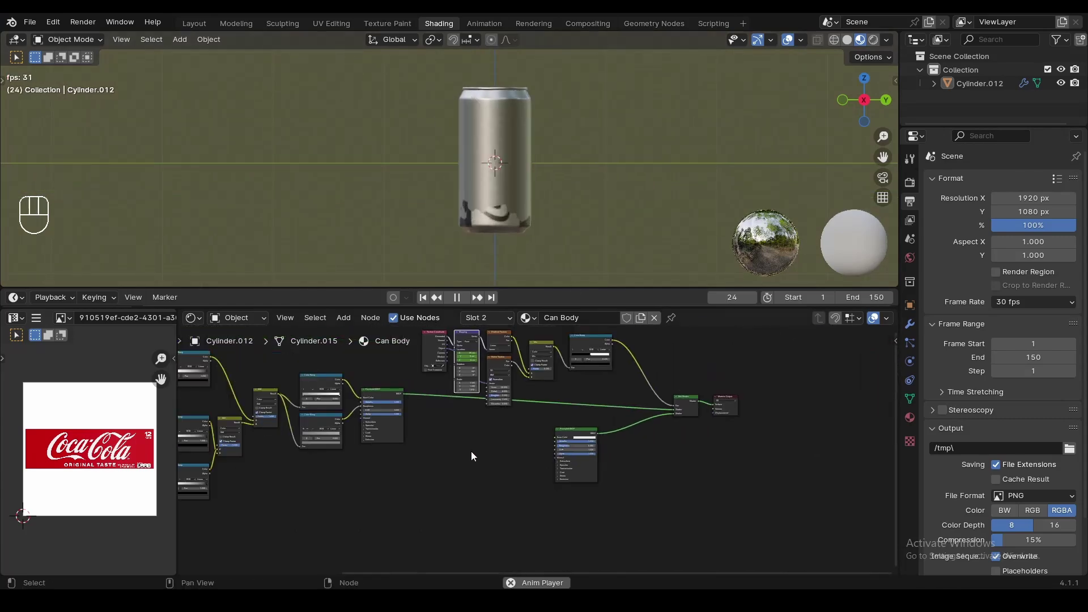